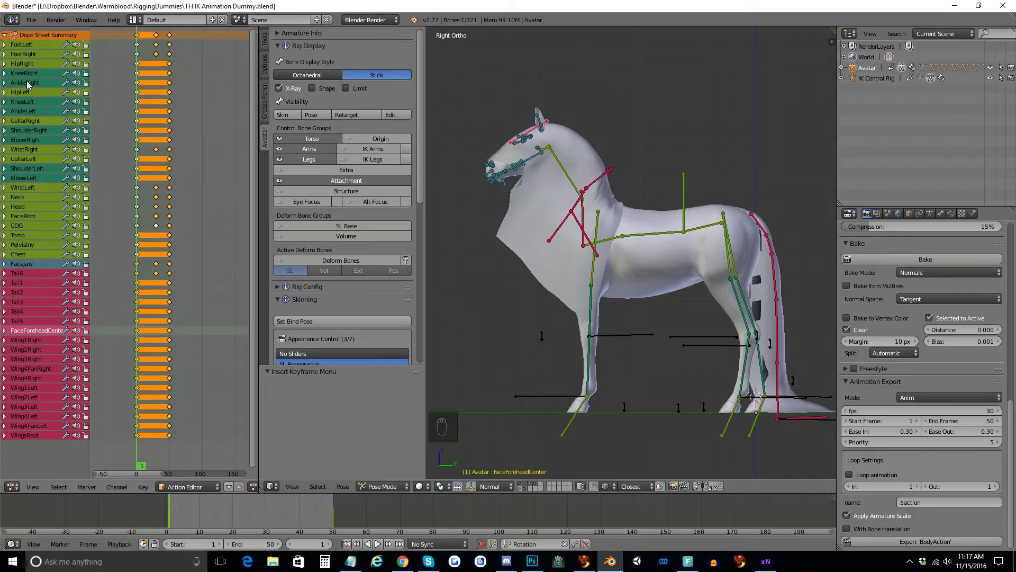
# Delete the Location and Scale channels from FootLeft and the next hind-leg bone
pyautogui.moveTo(8, 47); pyautogui.dragTo(77, 59)
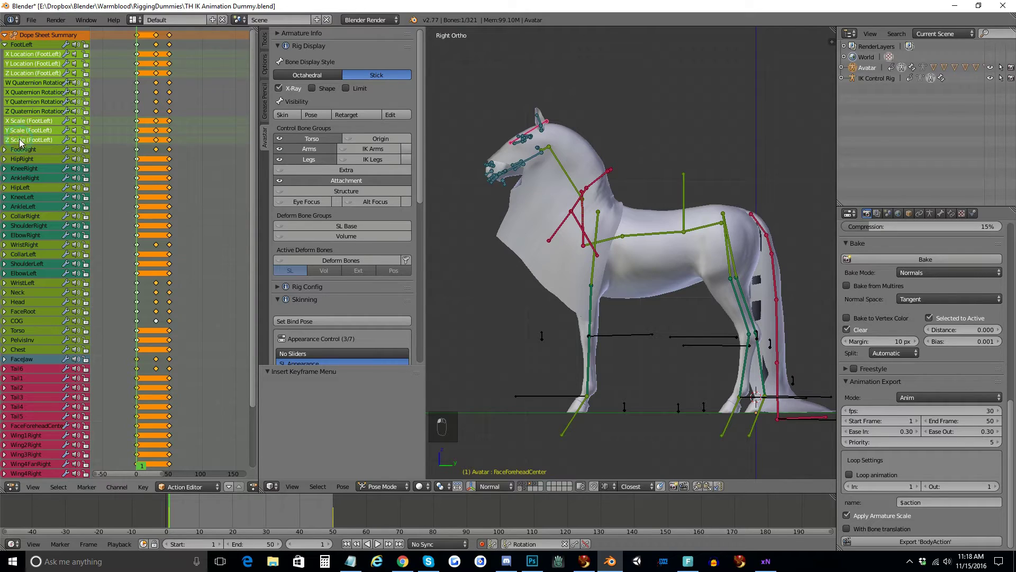
pyautogui.press('Delete')
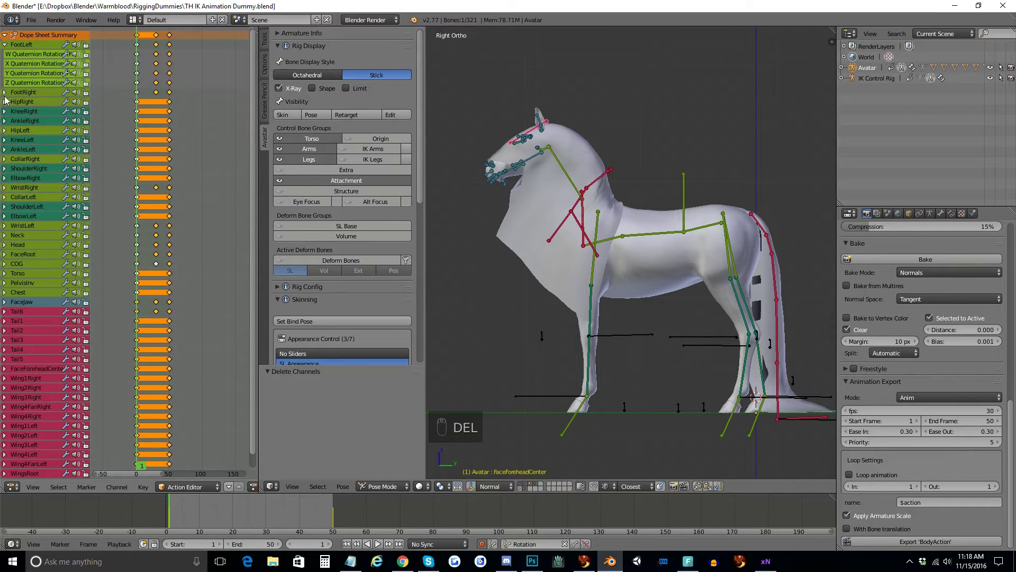
pyautogui.moveTo(33, 114); pyautogui.dragTo(26, 228)
pyautogui.press('Delete')
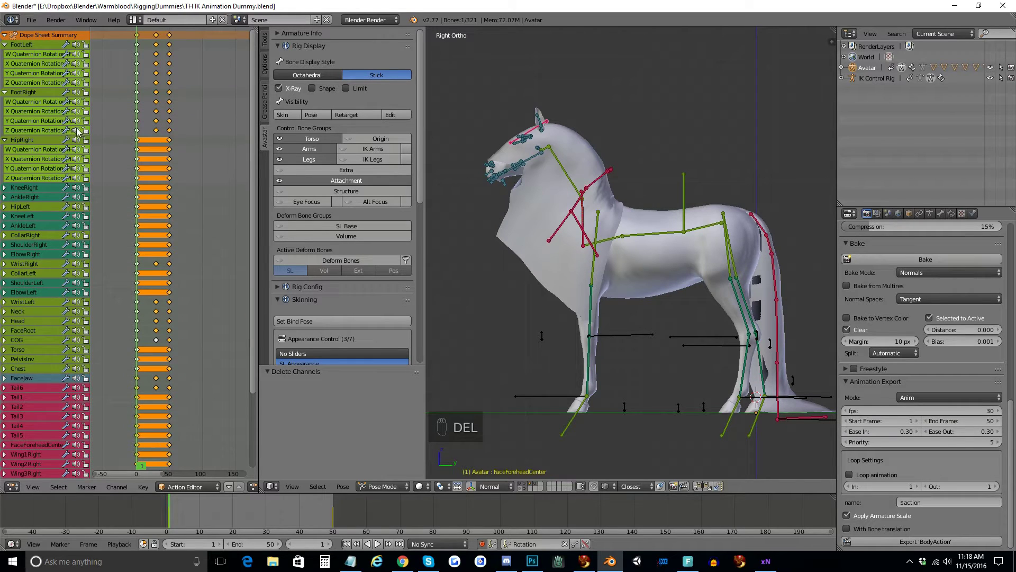
# Delete the Location and Scale channels from the remaining hip, knee, ankle, collar and shoulder bones
pyautogui.click(22, 207)
pyautogui.moveTo(24, 202); pyautogui.dragTo(21, 297)
pyautogui.press('Delete')
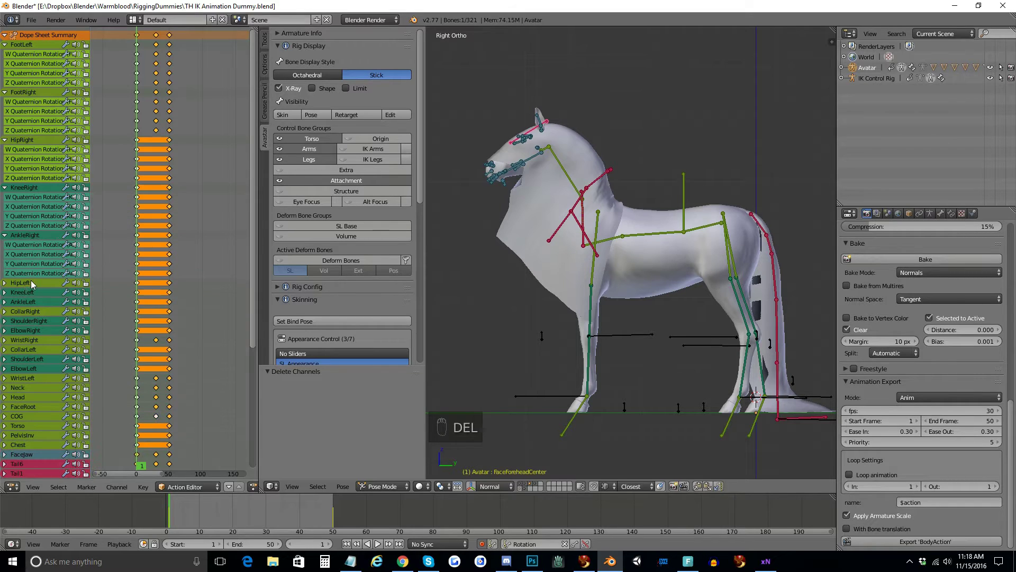
pyautogui.moveTo(6, 247); pyautogui.dragTo(27, 254)
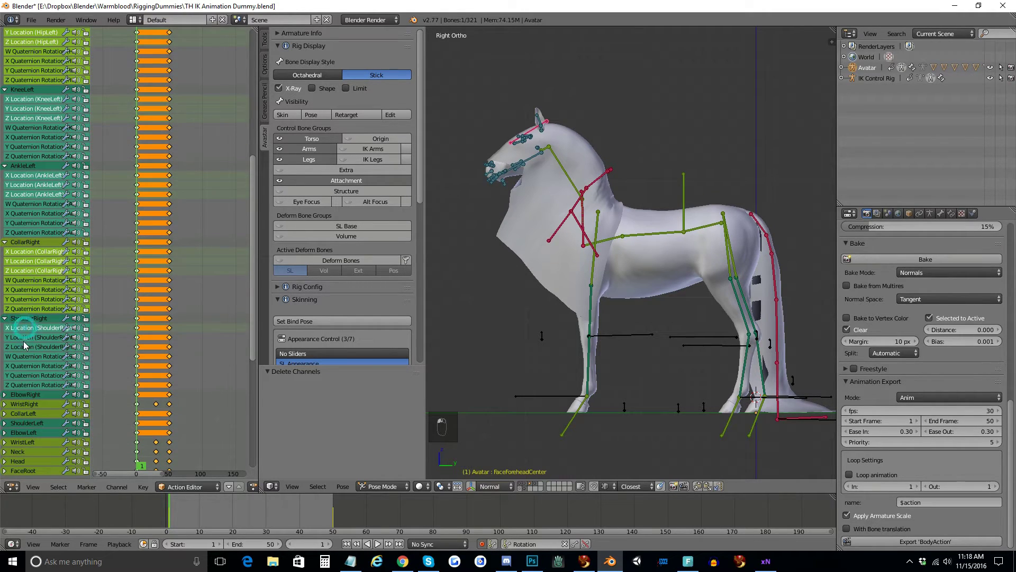
pyautogui.press('Delete')
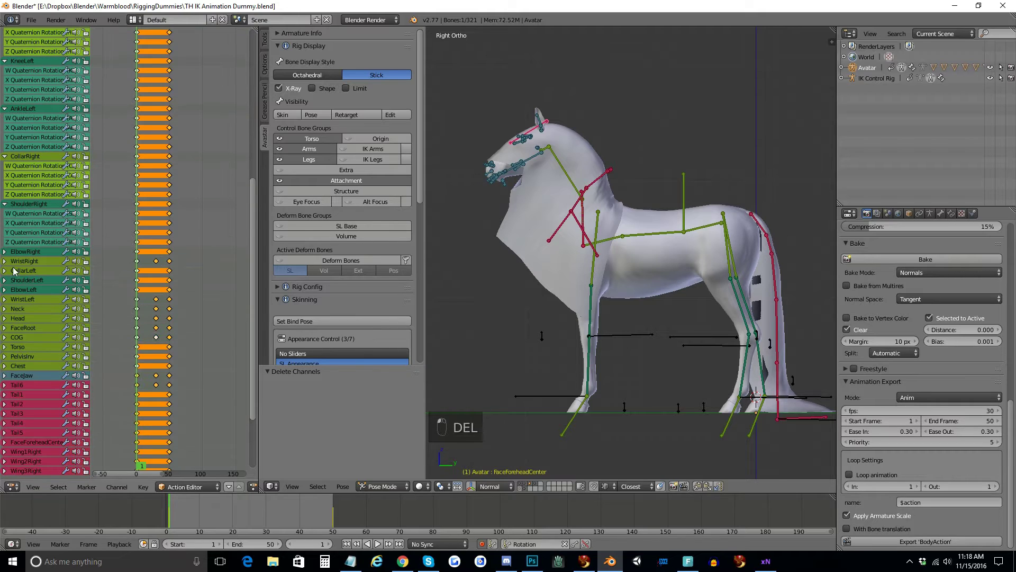
# Delete the Location and Scale channels from the elbow and wrist bones
pyautogui.moveTo(6, 253); pyautogui.dragTo(19, 283)
pyautogui.moveTo(14, 308); pyautogui.dragTo(38, 226)
pyautogui.moveTo(33, 122); pyautogui.dragTo(27, 336)
pyautogui.press('Delete')
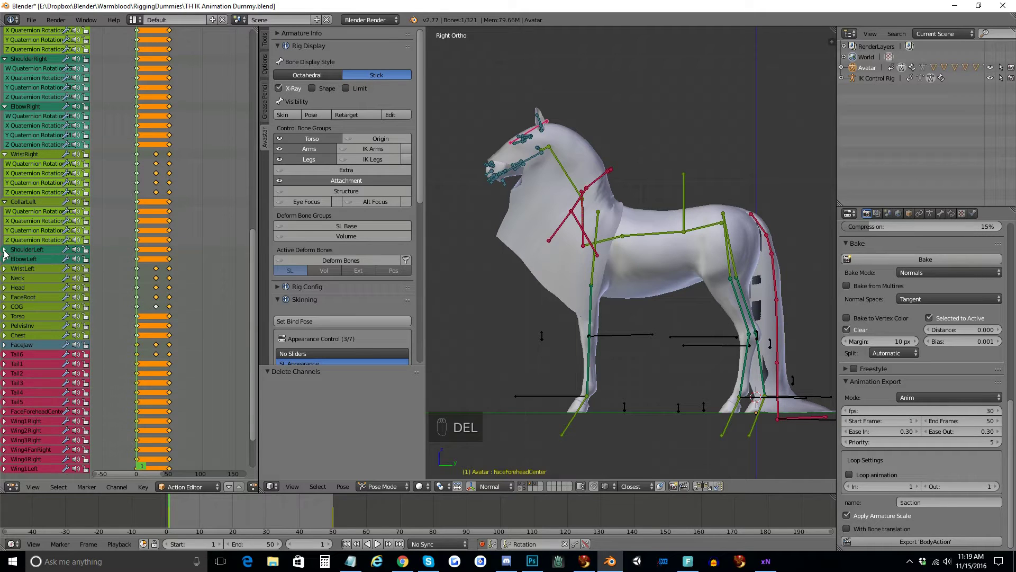
pyautogui.moveTo(4, 255); pyautogui.dragTo(22, 358)
pyautogui.press('Delete')
# Delete the Location and Scale channels from the next front-leg bone and the Neck
pyautogui.moveTo(5, 347); pyautogui.dragTo(21, 281)
pyautogui.moveTo(22, 286); pyautogui.dragTo(18, 361)
pyautogui.press('Delete')
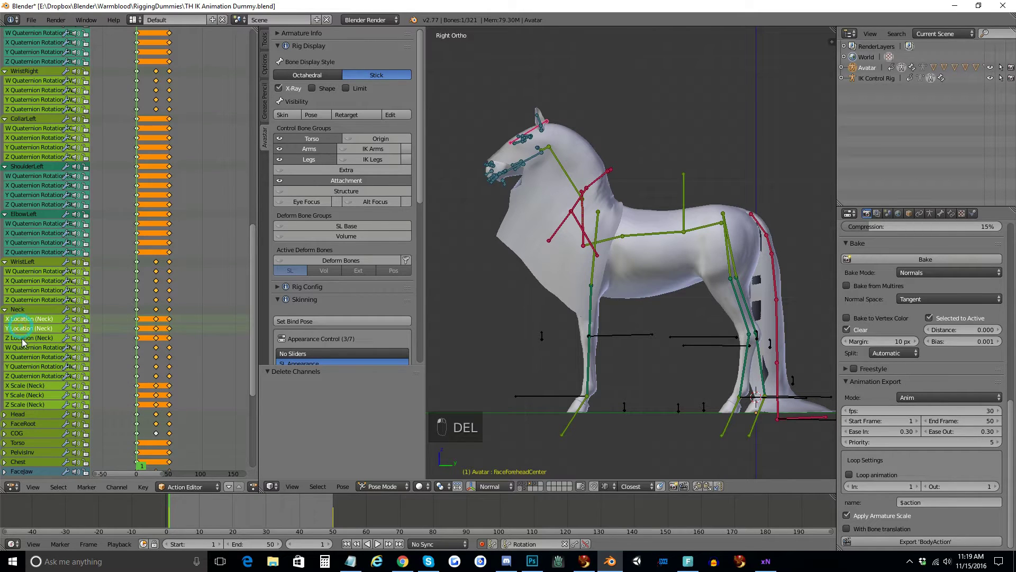
pyautogui.moveTo(24, 346); pyautogui.dragTo(26, 408)
pyautogui.press('Delete')
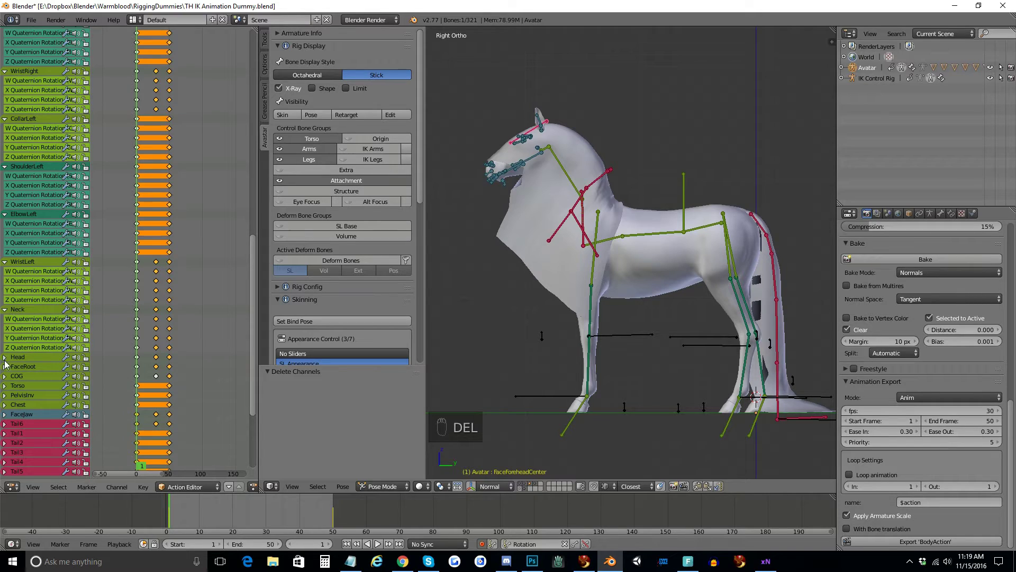
# Delete the Location and Scale channels from the Head and FaceRoot bones
pyautogui.moveTo(8, 359); pyautogui.dragTo(218, 279)
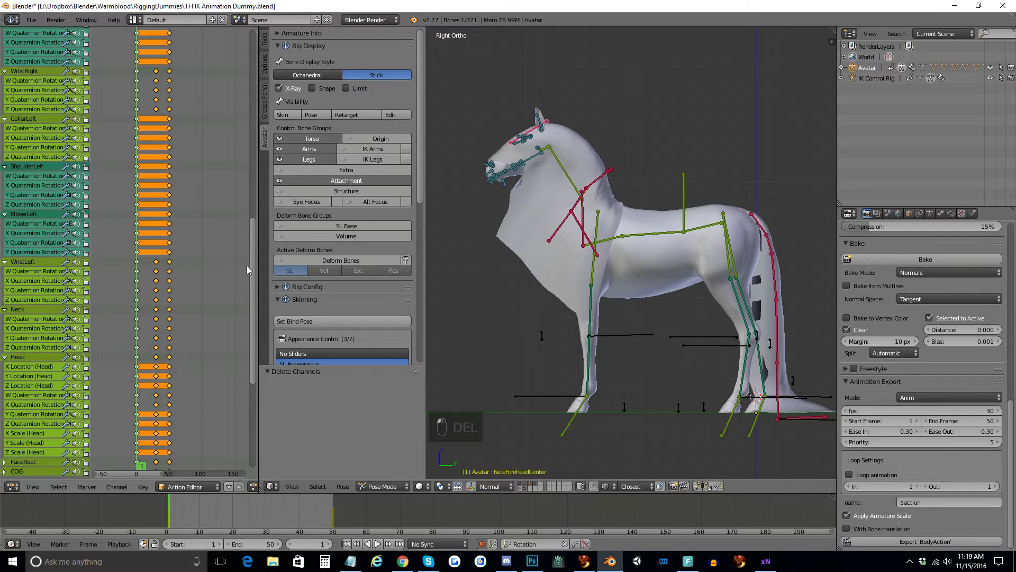
pyautogui.moveTo(252, 267); pyautogui.dragTo(23, 315)
pyautogui.press('Delete')
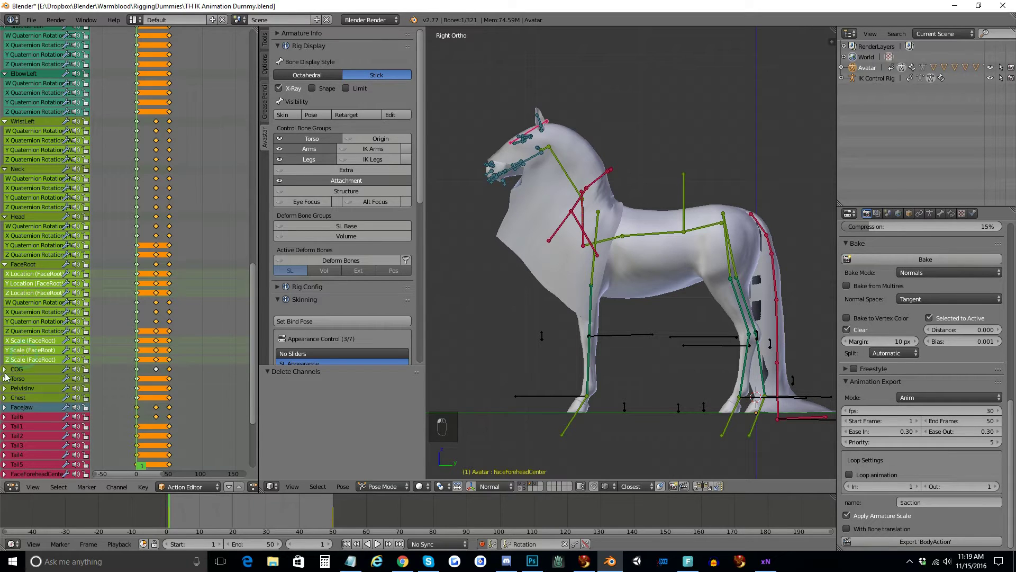
pyautogui.press('Delete')
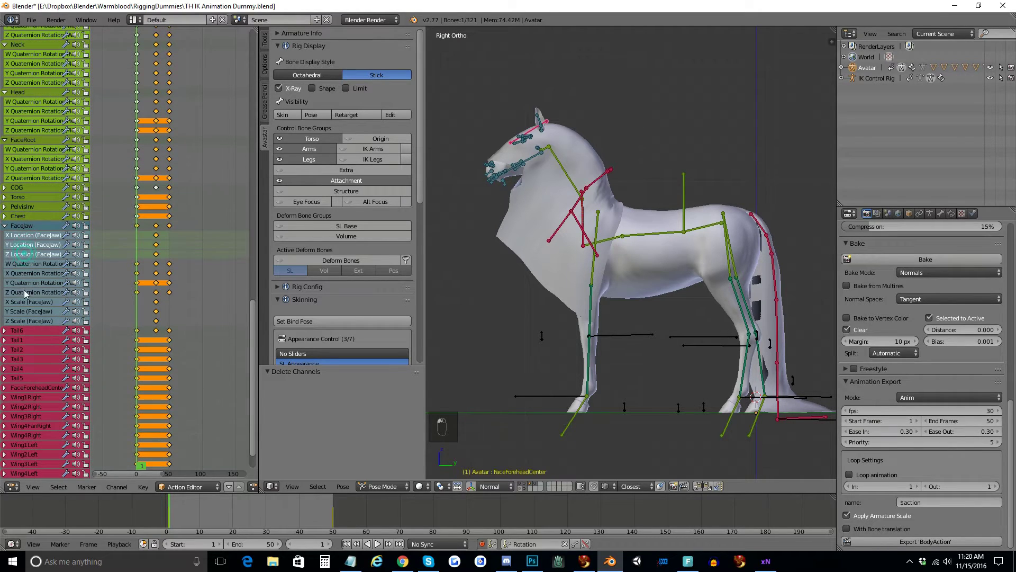
# Delete the Location and Scale channels from the Facejaw and tail bones, keeping only rotation
pyautogui.press('Delete')
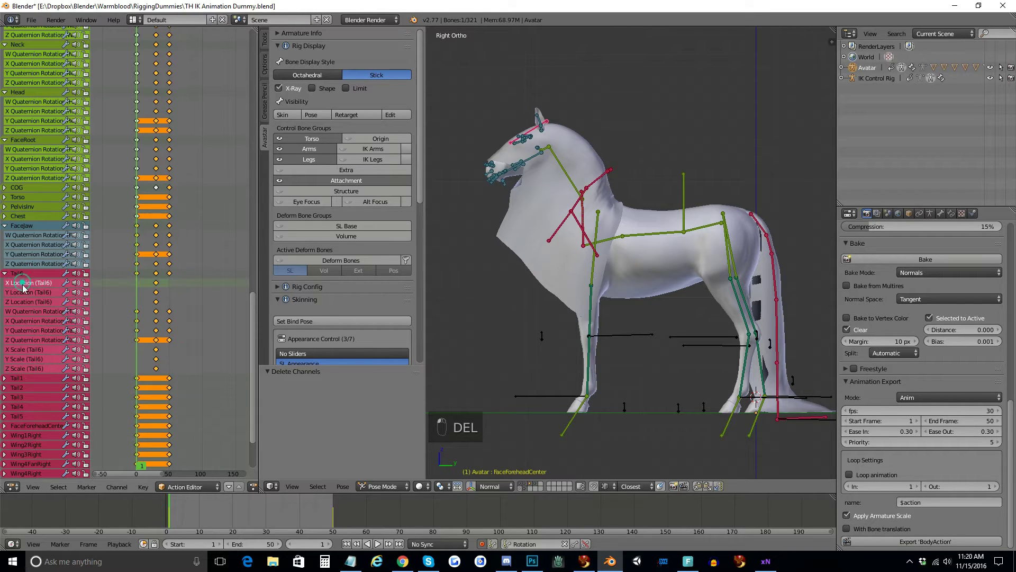
pyautogui.moveTo(27, 355); pyautogui.dragTo(21, 374)
pyautogui.press('Delete')
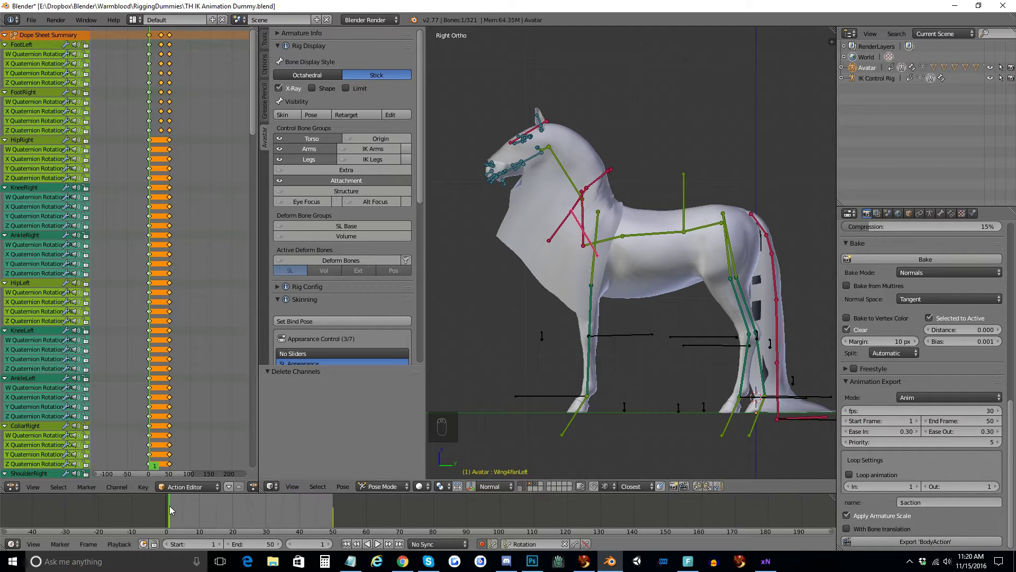
# Scrub the timeline to frame 51 to check the horse's pose
pyautogui.moveTo(172, 510); pyautogui.dragTo(322, 506)
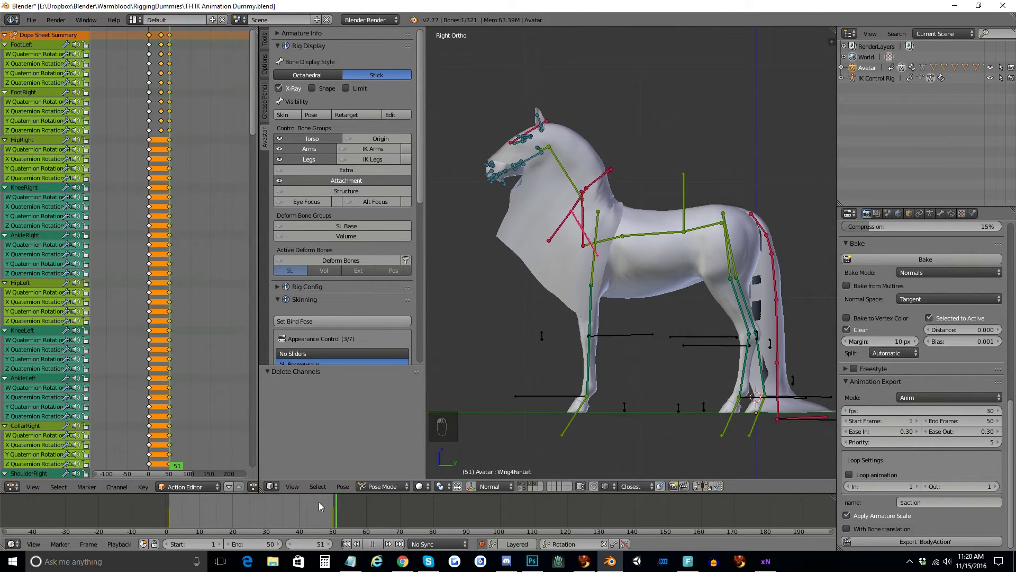
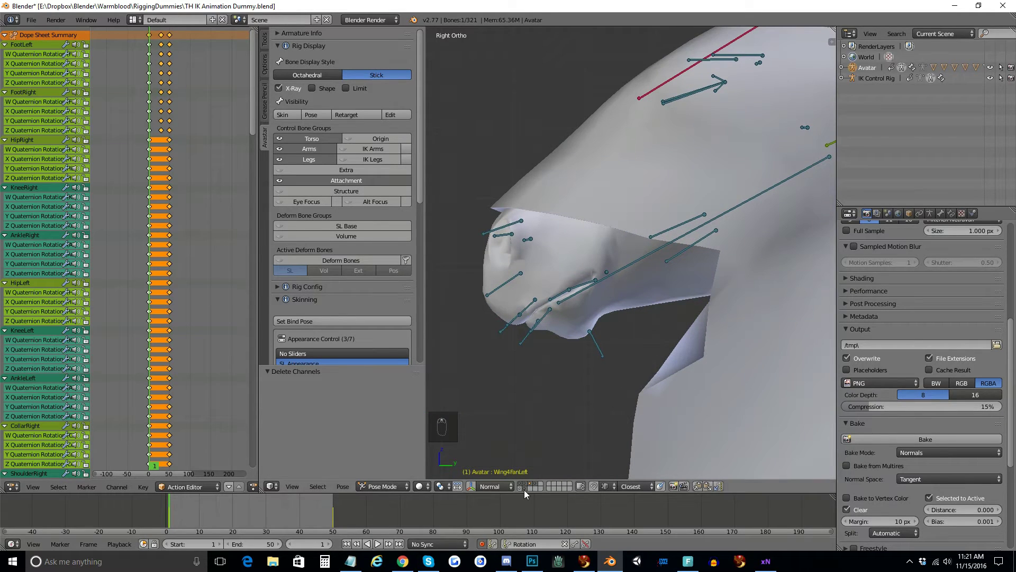
# Grab-test the muzzle bones, moving the lips away from their rest pose
pyautogui.moveTo(530, 493); pyautogui.dragTo(505, 317)
pyautogui.press('a')
pyautogui.press('b')
pyautogui.press('r')
pyautogui.press('g')
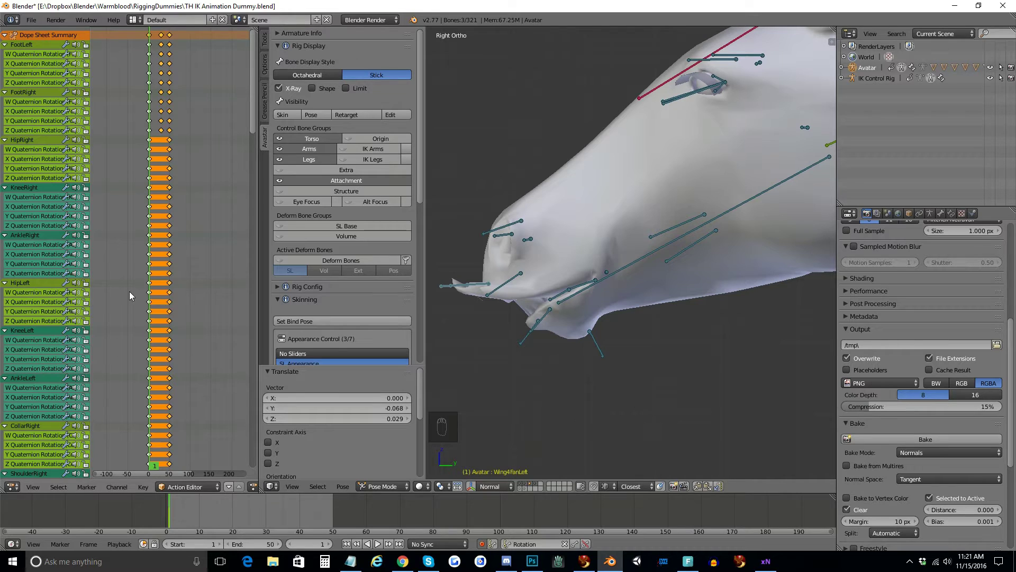
pyautogui.moveTo(257, 70); pyautogui.dragTo(69, 395)
pyautogui.moveTo(8, 385); pyautogui.dragTo(672, 366)
# Undo all the muzzle test moves so the lip bones return to rest
pyautogui.press('ctrl+z')
pyautogui.press('ctrl+z')
pyautogui.press('ctrl+z')
pyautogui.press('ctrl+z')
pyautogui.press('ctrl+z')
pyautogui.press('ctrl+z')
pyautogui.press('ctrl+z')
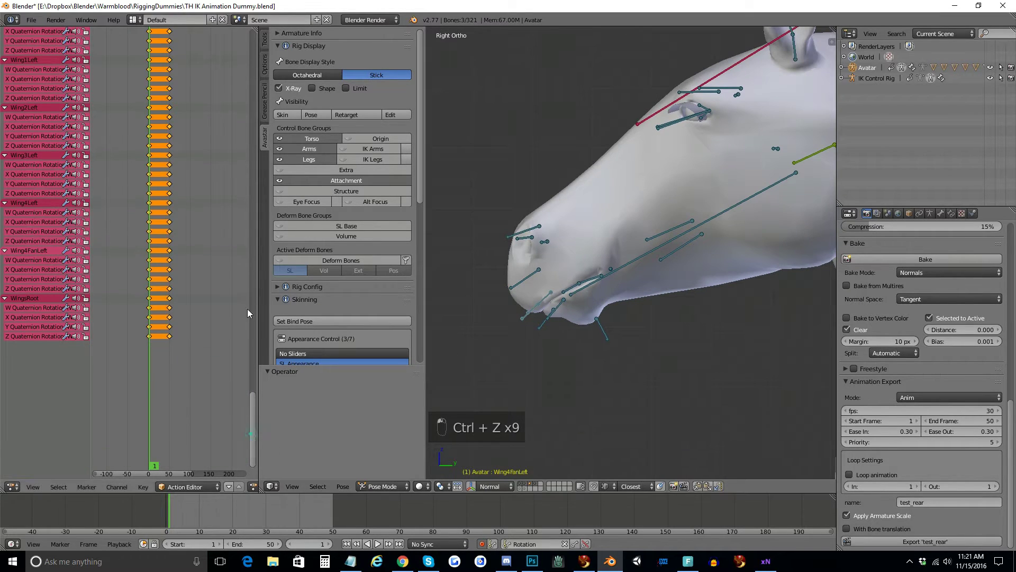
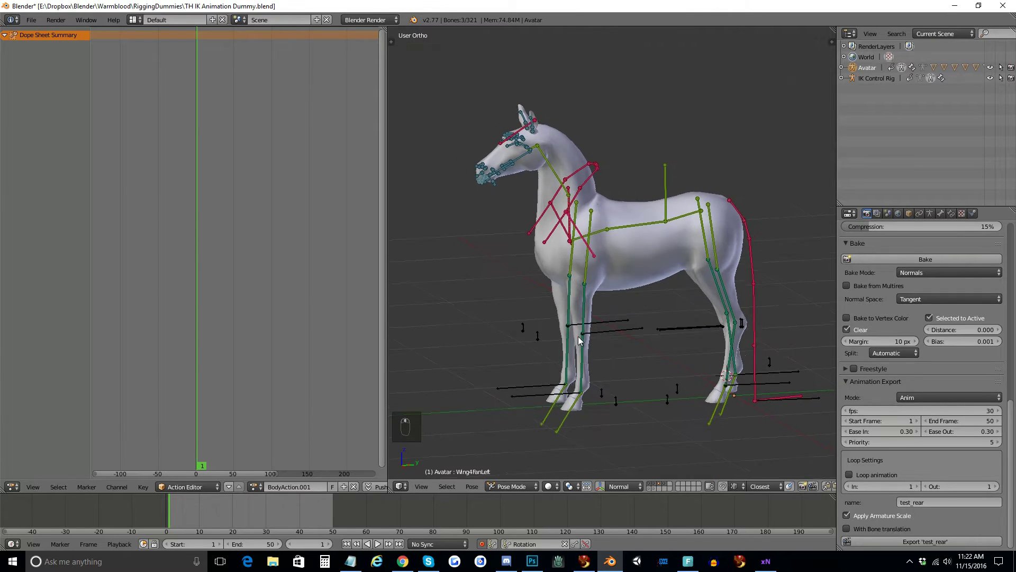
# Inspect the IK constraints on the left and right elbow bones in Bone Constraints
pyautogui.click(616, 373)
pyautogui.click(648, 312)
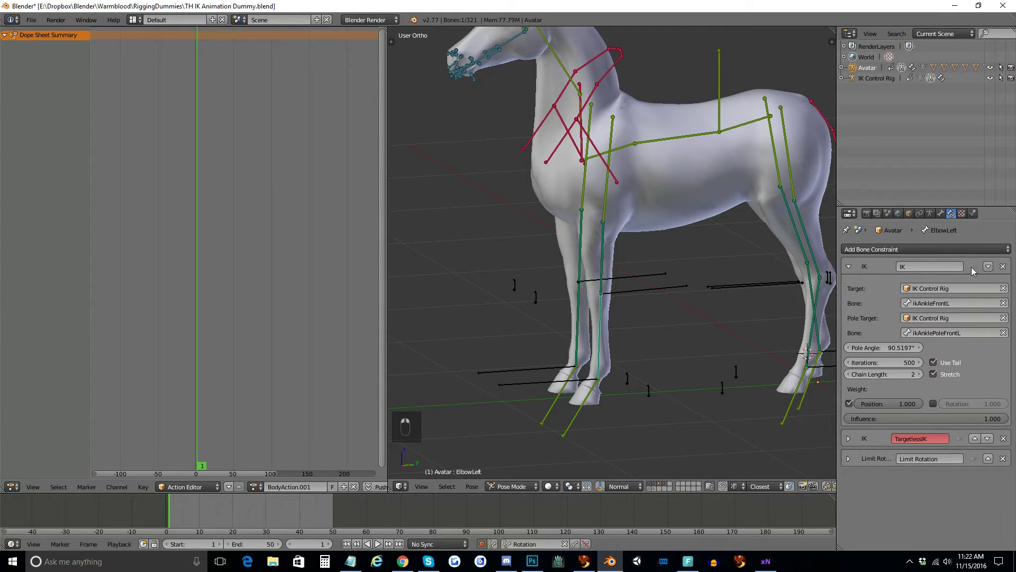
pyautogui.moveTo(588, 253); pyautogui.dragTo(979, 272)
pyautogui.click(579, 319)
pyautogui.click(580, 310)
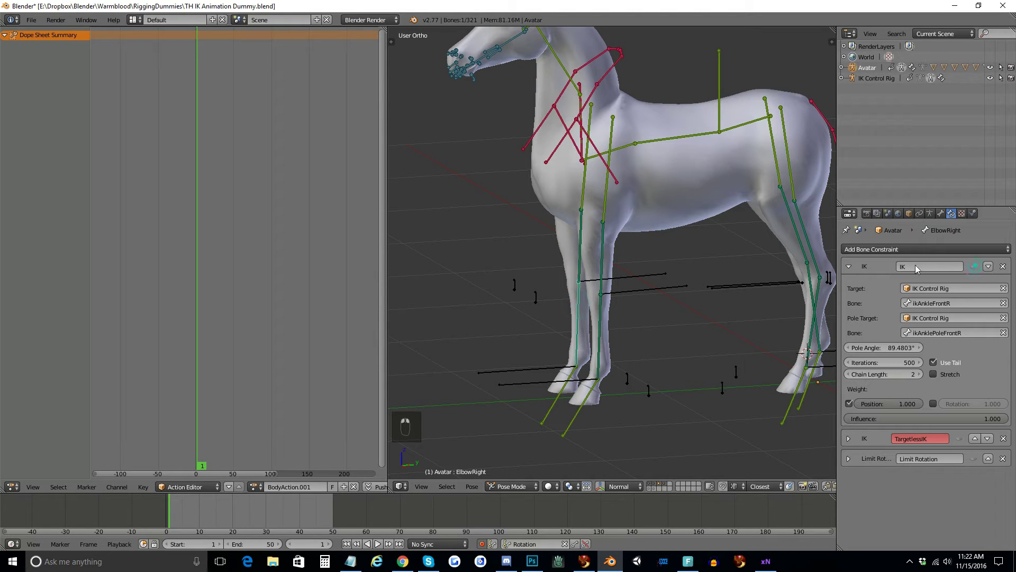
# Inspect the knee and ankle IK constraints, then view the horse in Right Ortho
pyautogui.click(801, 235)
pyautogui.click(981, 274)
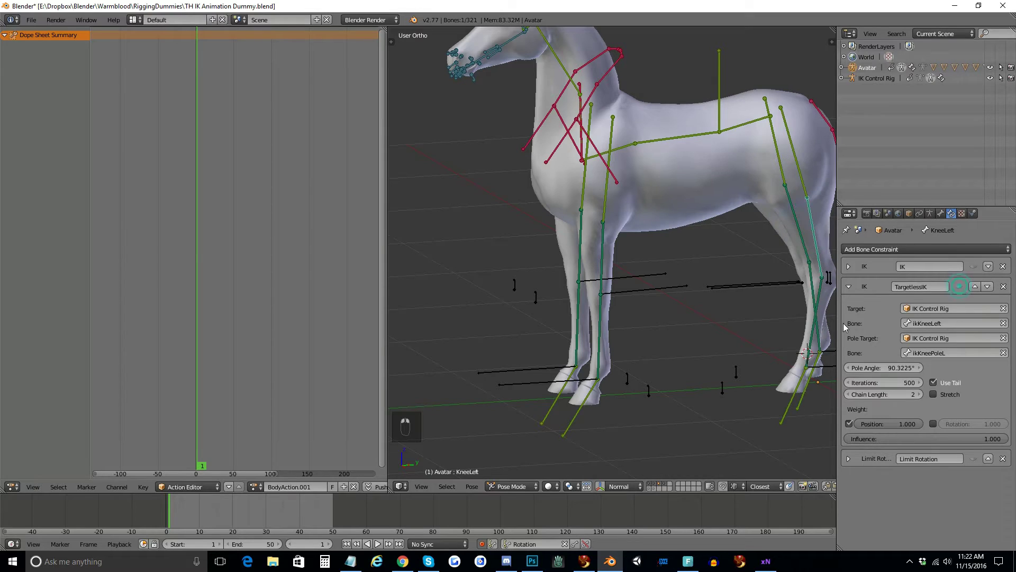
pyautogui.moveTo(798, 322); pyautogui.dragTo(969, 286)
pyautogui.moveTo(739, 323); pyautogui.dragTo(727, 324)
pyautogui.press('KP_3')
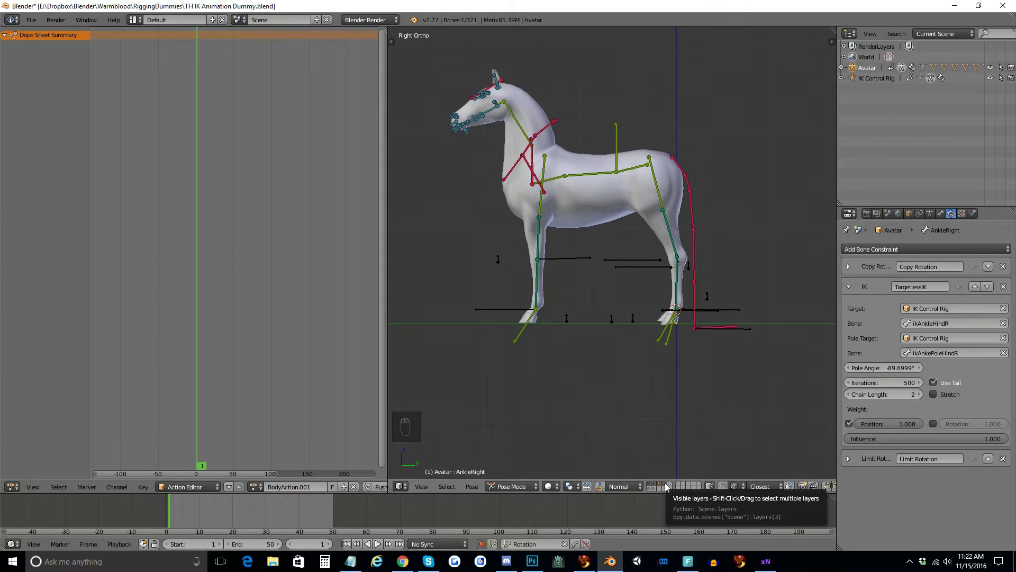
# Hide the IK controller bone layer and keyframe FootLeft and FootRight at frame 1
pyautogui.moveTo(669, 489); pyautogui.dragTo(685, 362)
pyautogui.middleClick(686, 362)
pyautogui.click(685, 363)
pyautogui.press('alt+r')
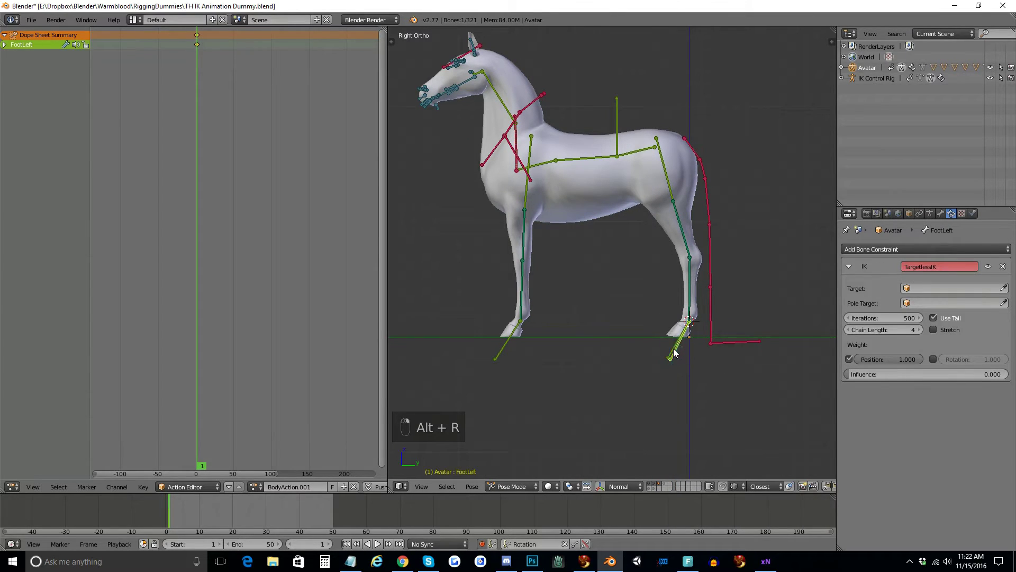
pyautogui.press('alt+r')
pyautogui.moveTo(710, 345); pyautogui.dragTo(649, 300)
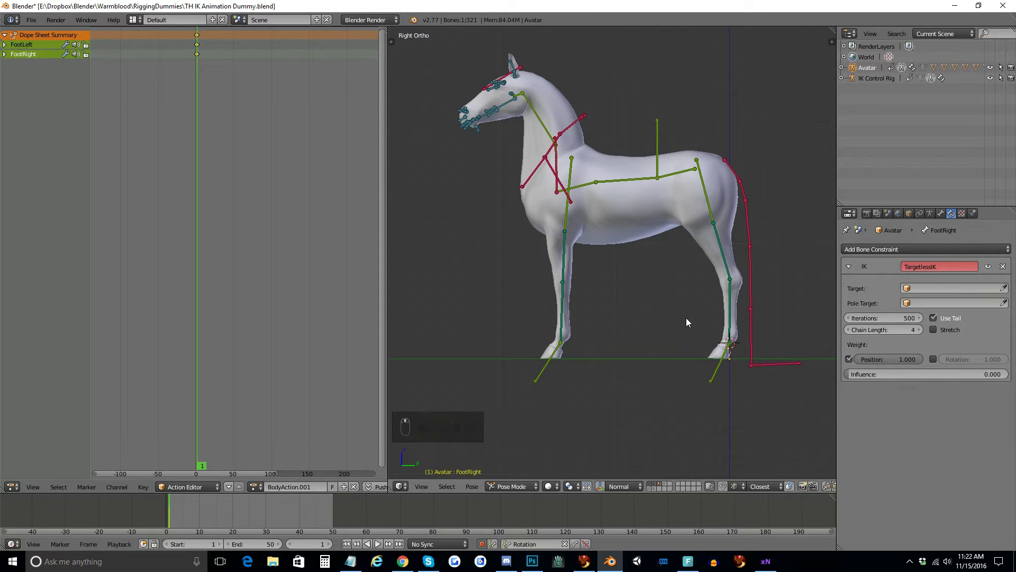
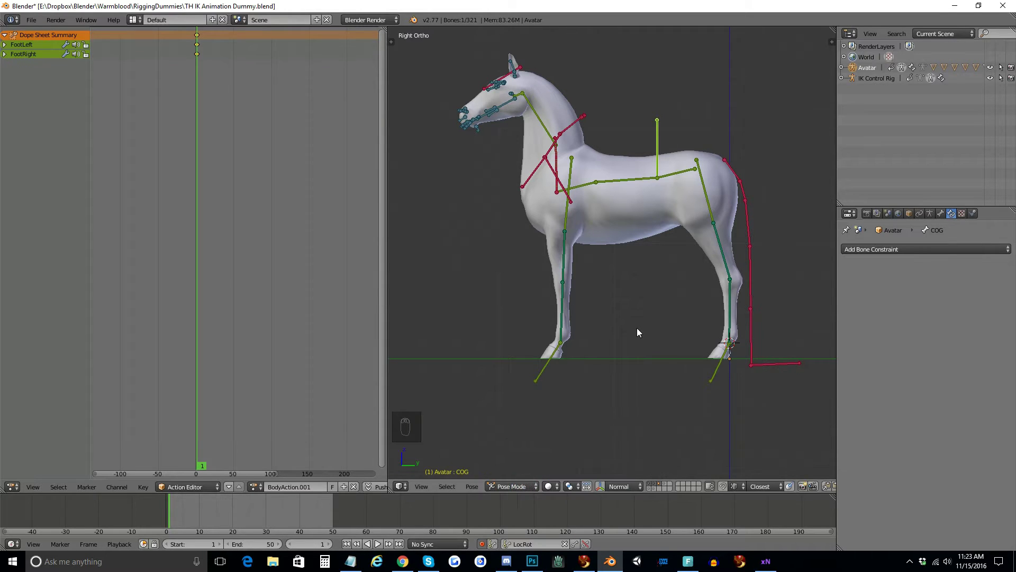
# Keyframe the COG body location and rotation at frames 1, 25 and 50
pyautogui.press('i')
pyautogui.moveTo(336, 520); pyautogui.dragTo(325, 488)
pyautogui.press('i')
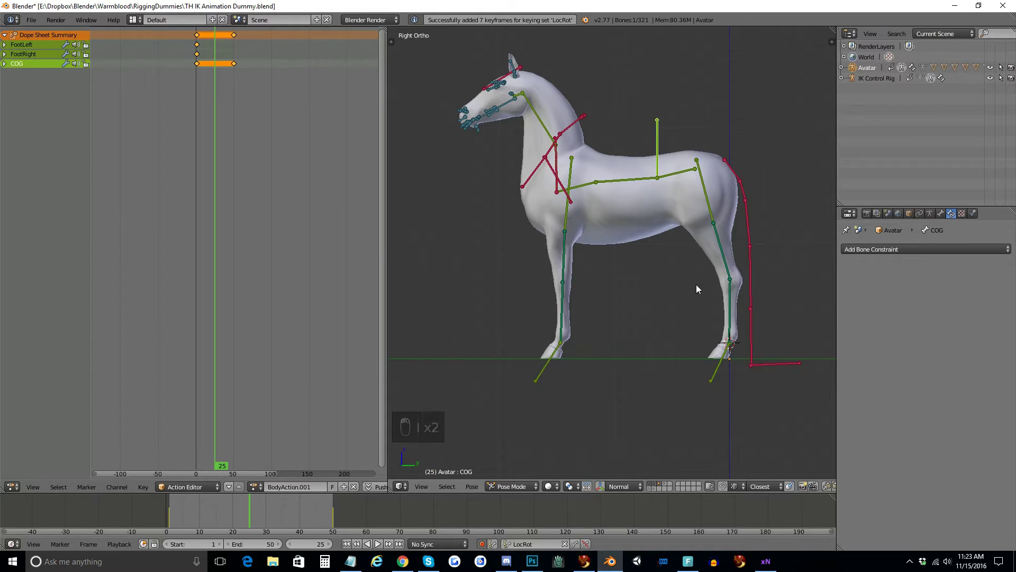
pyautogui.press('i')
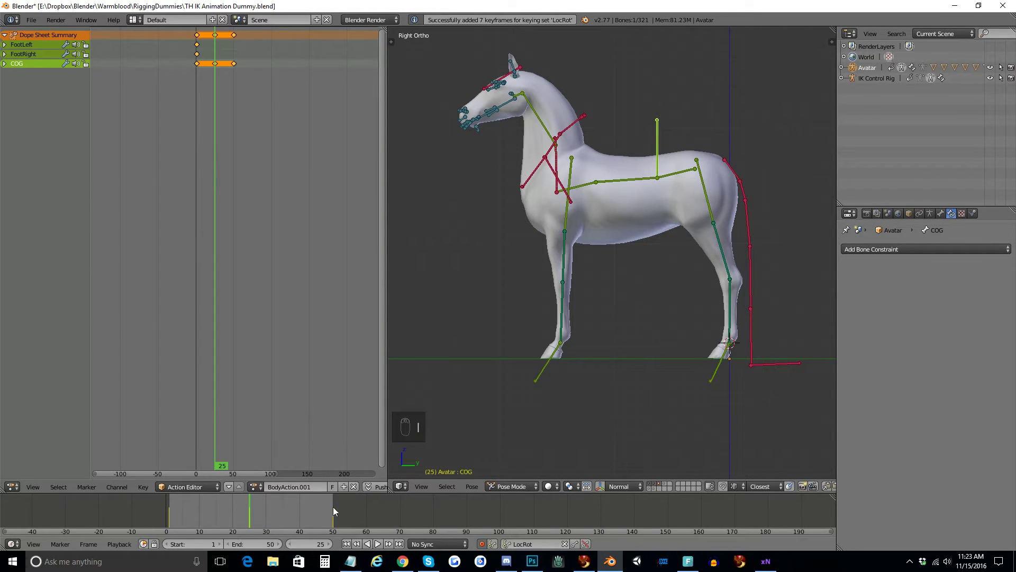
# Adjust and keyframe the body height at frames 13 and 38, then return to frame 1
pyautogui.moveTo(172, 516); pyautogui.dragTo(767, 264)
pyautogui.press('g')
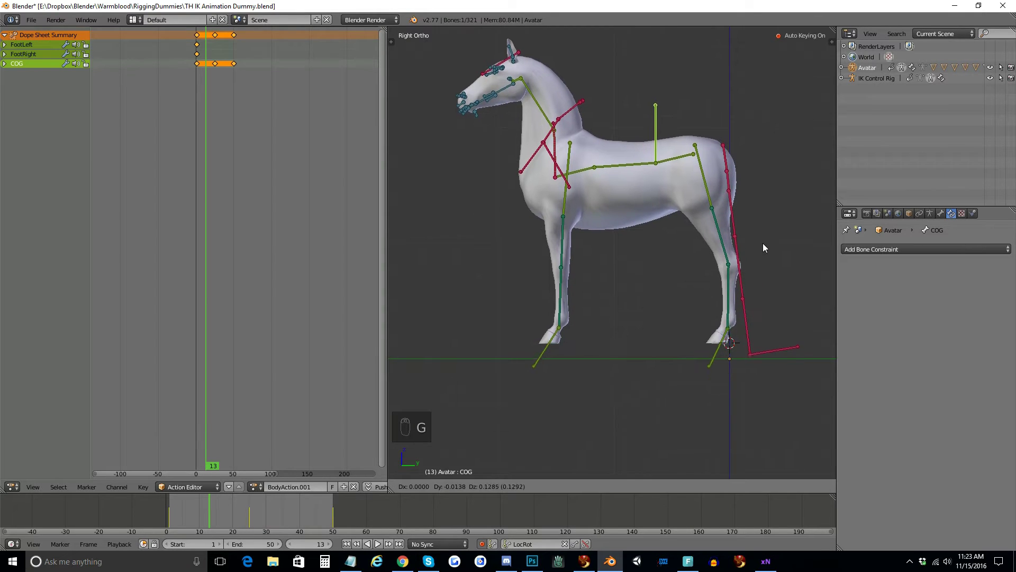
pyautogui.moveTo(747, 306); pyautogui.dragTo(993, 269)
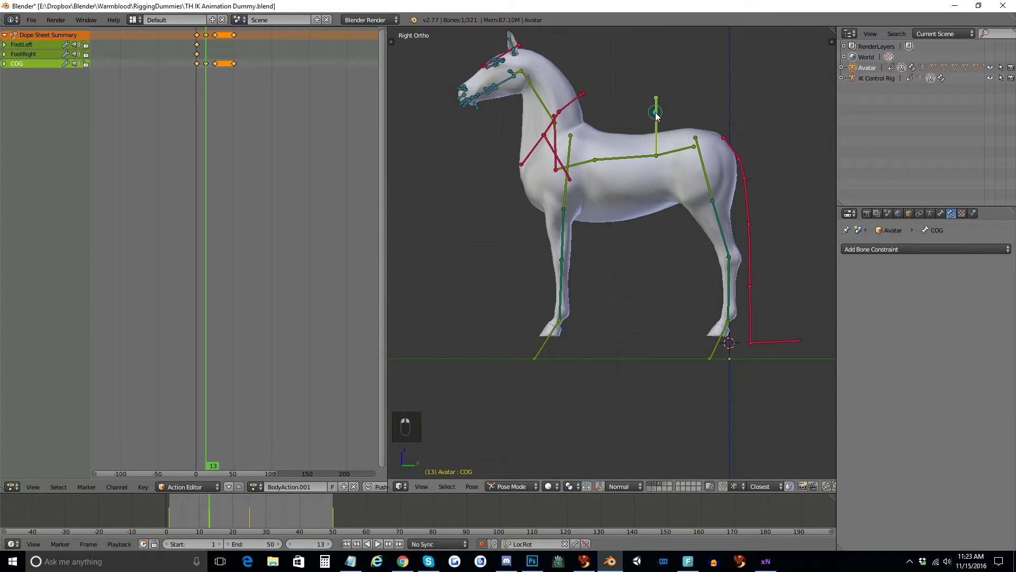
pyautogui.moveTo(657, 117); pyautogui.dragTo(197, 67)
pyautogui.press('ctrl+c')
pyautogui.moveTo(295, 510); pyautogui.dragTo(229, 94)
pyautogui.press('ctrl+v')
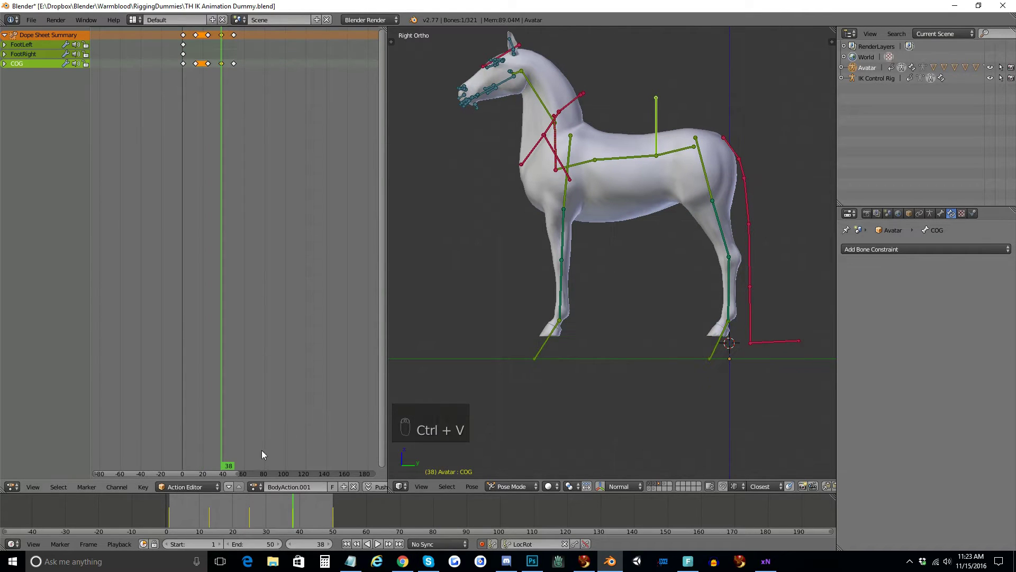
pyautogui.moveTo(171, 511); pyautogui.dragTo(299, 508)
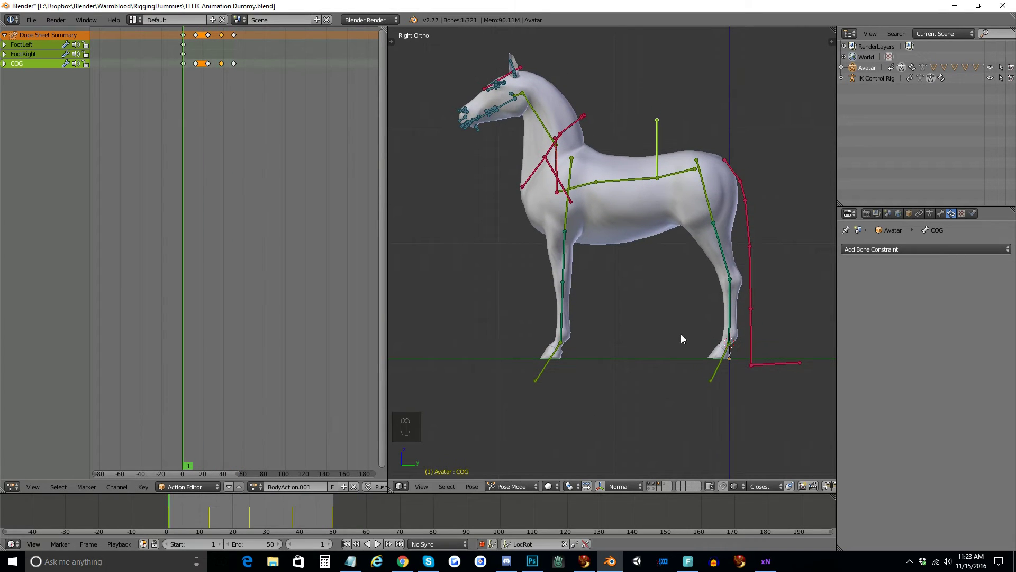
# Rotate and keyframe the front left leg lifted high and the hind left leg swung back
pyautogui.moveTo(571, 211); pyautogui.dragTo(532, 335)
pyautogui.press('r')
pyautogui.press('r')
pyautogui.press('r')
pyautogui.press('r')
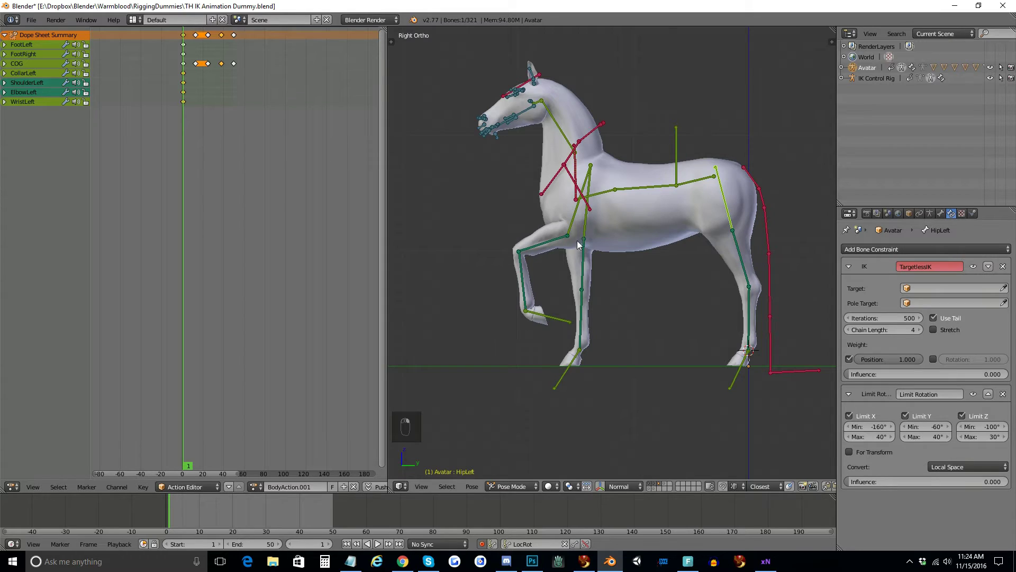
pyautogui.press('r')
pyautogui.press('r')
pyautogui.press('r')
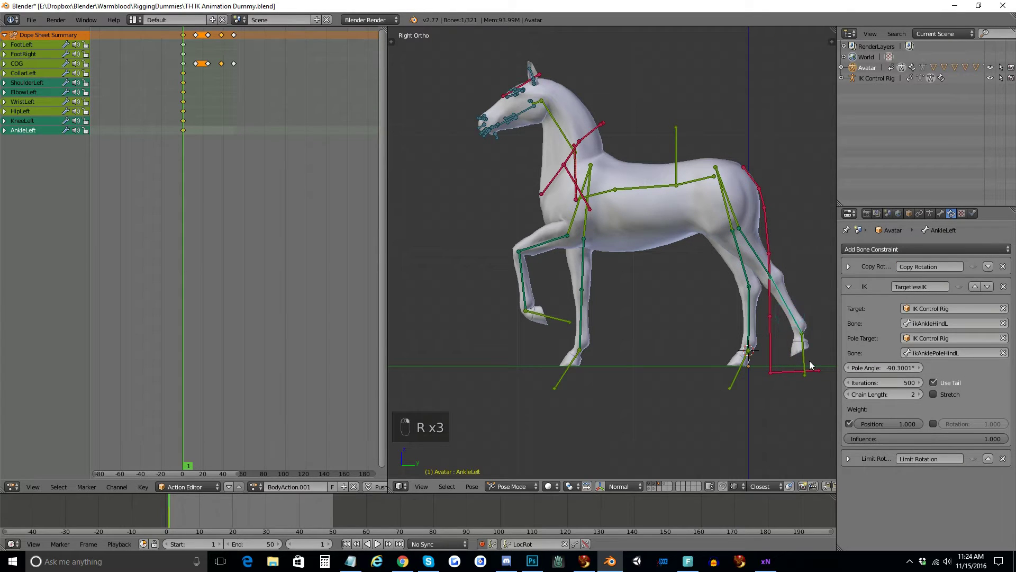
# Rotate and keyframe the right hind leg swung forward at frame 1
pyautogui.press('r')
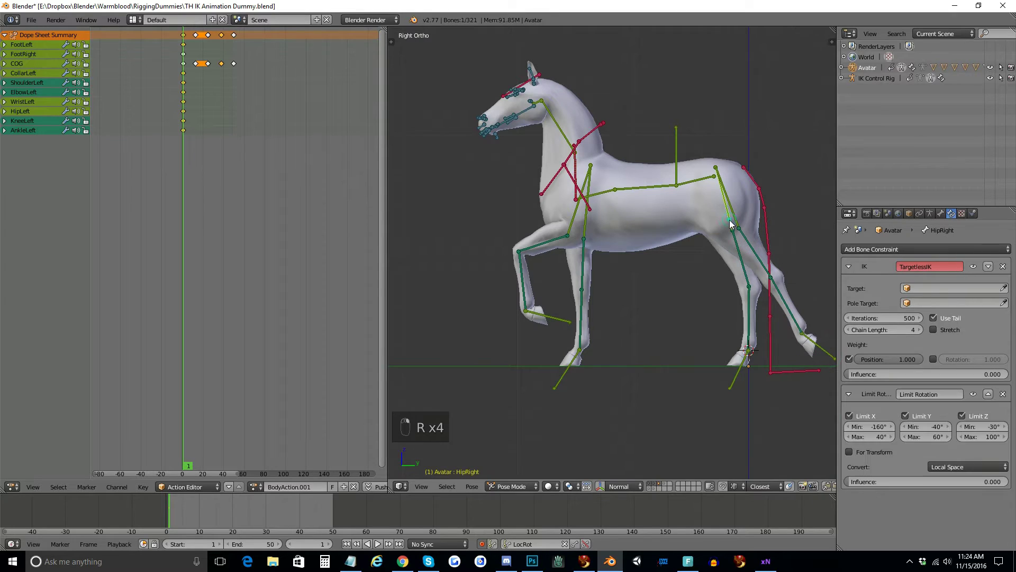
pyautogui.press('r')
pyautogui.press('r')
pyautogui.press('r')
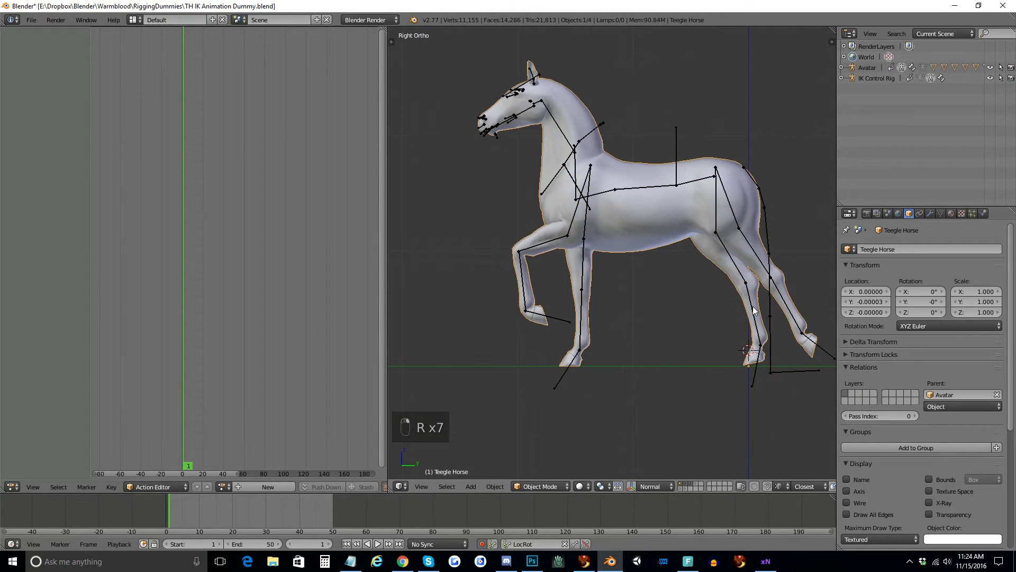
pyautogui.press('r')
pyautogui.press('r')
pyautogui.press('r')
# Rotate and keyframe the right front leg into the stride pose at frame 1
pyautogui.press('r')
pyautogui.press('r')
pyautogui.press('r')
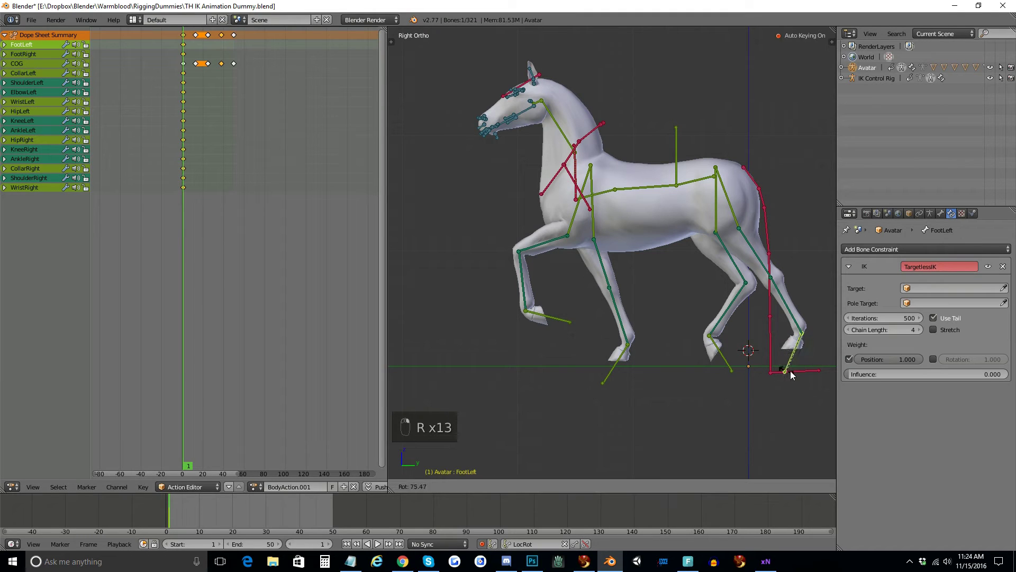
pyautogui.press('r')
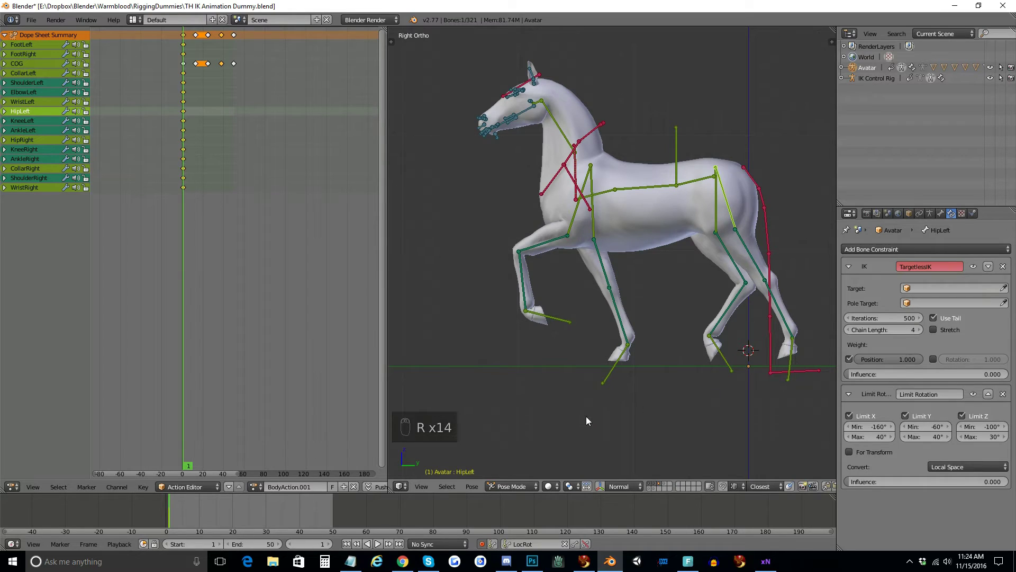
pyautogui.moveTo(622, 168); pyautogui.dragTo(570, 143)
# Rotate the Neck and Head downward and keyframe them at frame 1
pyautogui.press('r')
pyautogui.moveTo(554, 136); pyautogui.dragTo(526, 146)
pyautogui.press('r')
pyautogui.press('r')
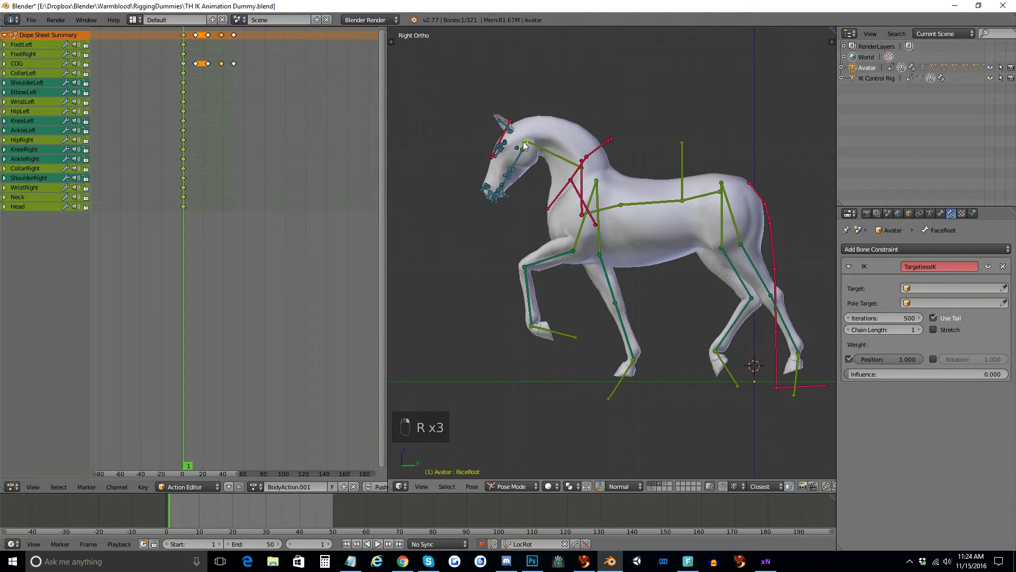
# Tuck the FaceRoot toward the chest, keyframe it and refine the head angle
pyautogui.press('r')
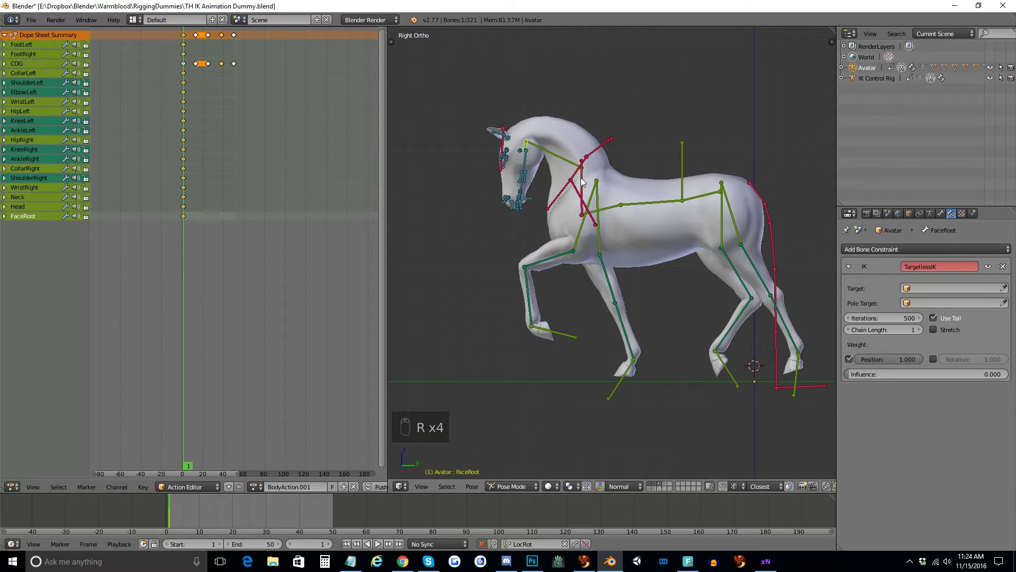
pyautogui.press('r')
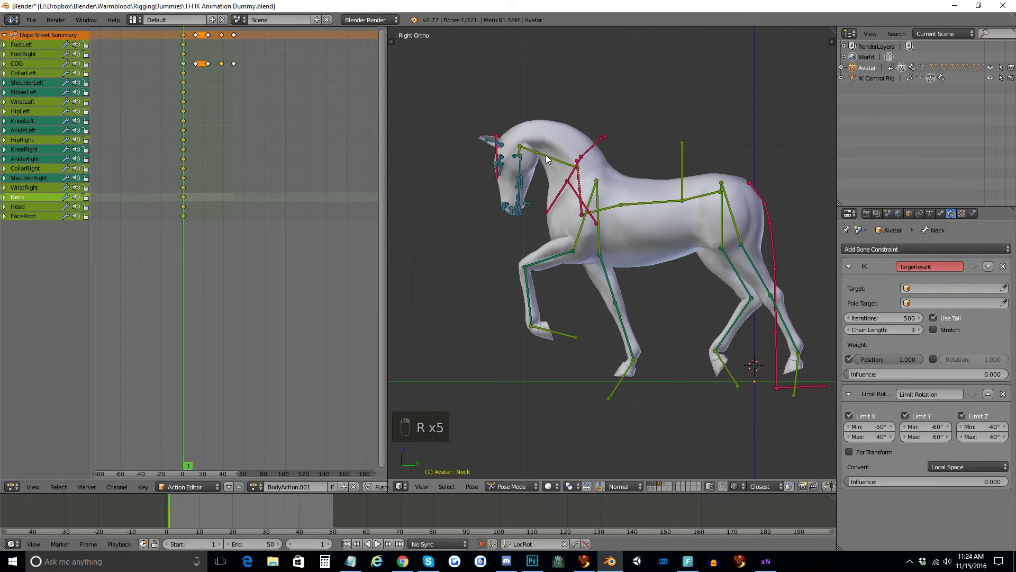
pyautogui.press('r')
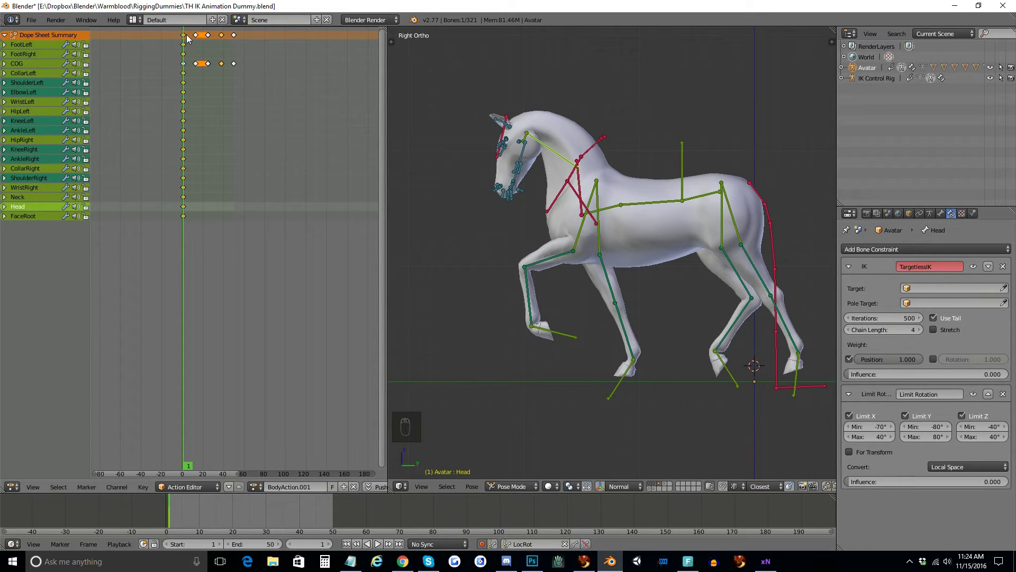
# Copy the starting pose keys of every bone and paste them at frames 25 and 50
pyautogui.moveTo(188, 40); pyautogui.dragTo(686, 227)
pyautogui.press('a')
pyautogui.press('a')
pyautogui.moveTo(686, 227); pyautogui.dragTo(218, 63)
pyautogui.press('ctrl+c')
pyautogui.moveTo(237, 38); pyautogui.dragTo(240, 100)
pyautogui.click(240, 101)
pyautogui.press('ctrl+v')
# Select all the rig's bones by area and copy the current pose
pyautogui.moveTo(213, 39); pyautogui.dragTo(619, 281)
pyautogui.press('ctrl+v')
pyautogui.press('a')
pyautogui.press('b')
pyautogui.press('b')
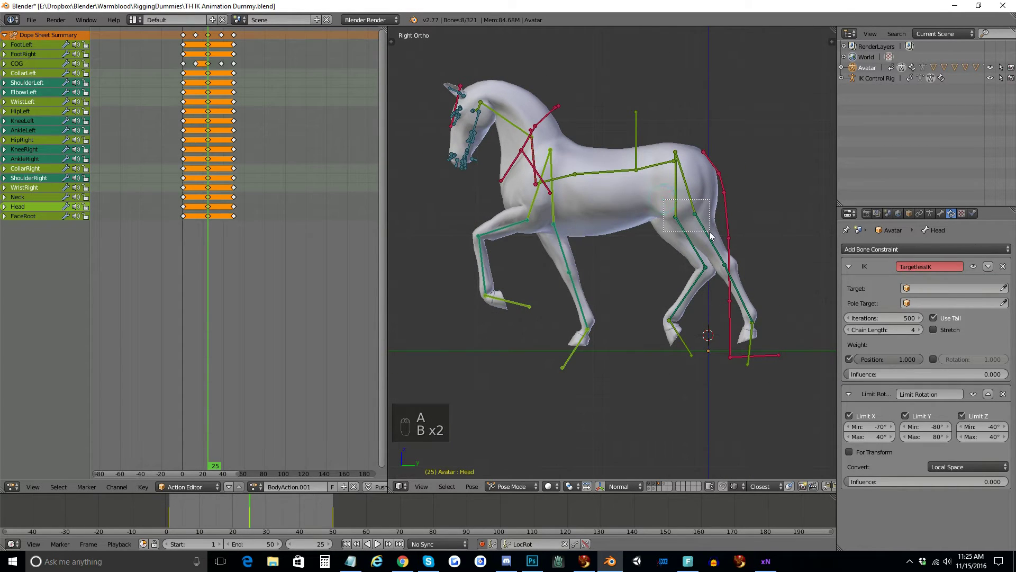
pyautogui.press('b')
pyautogui.press('b')
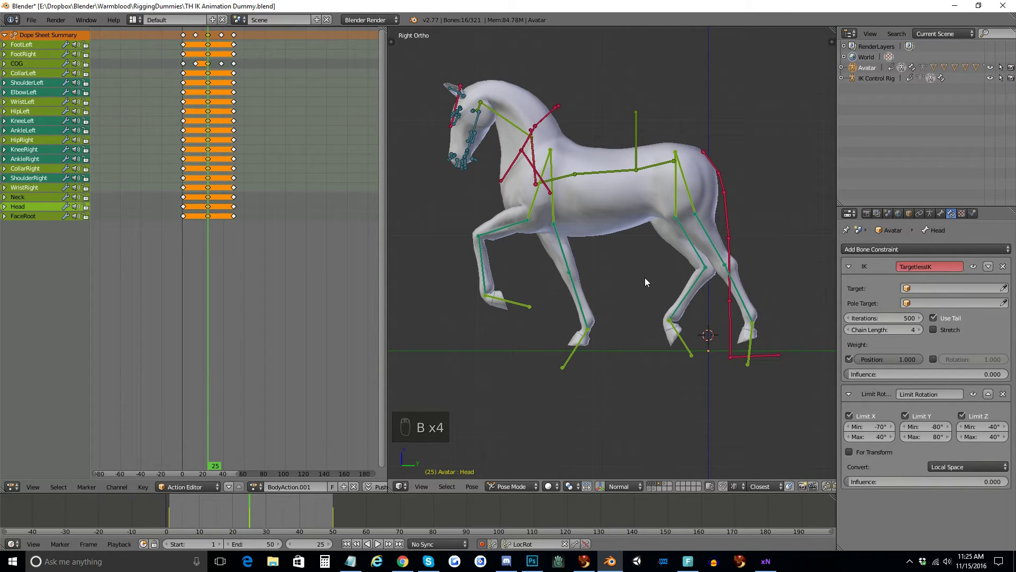
pyautogui.press('ctrl+c')
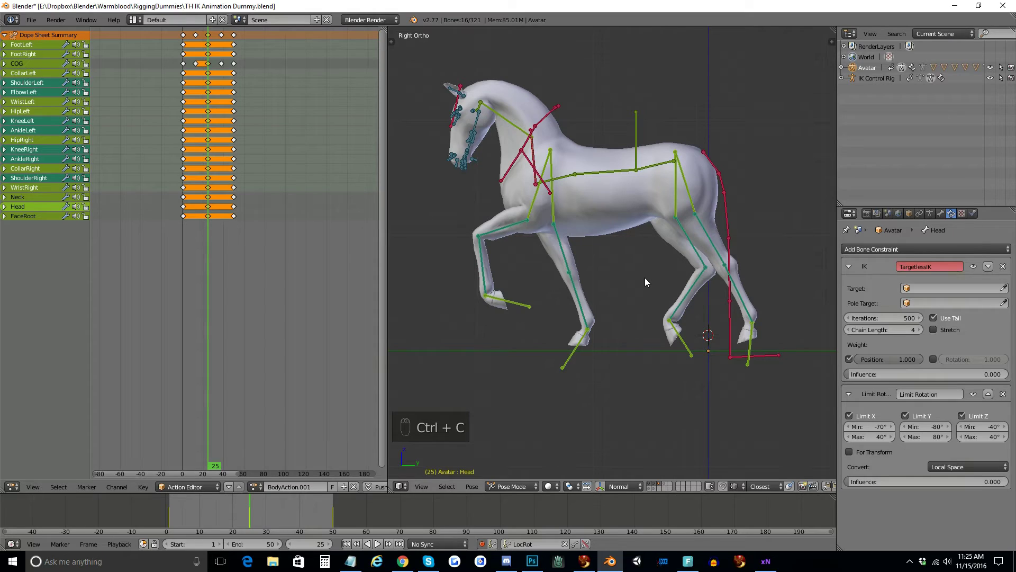
# Paste the flipped leg pose at frame 25, keying the right front elbow
pyautogui.press('ctrl+shift+v')
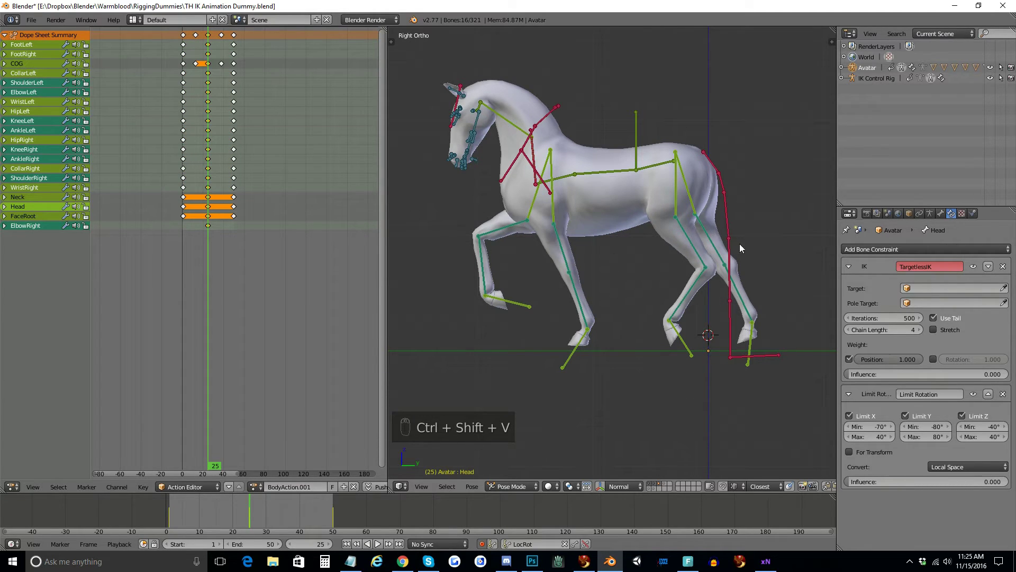
pyautogui.moveTo(666, 266); pyautogui.dragTo(677, 271)
pyautogui.press('ctrl+shift+v')
pyautogui.press('ctrl+c')
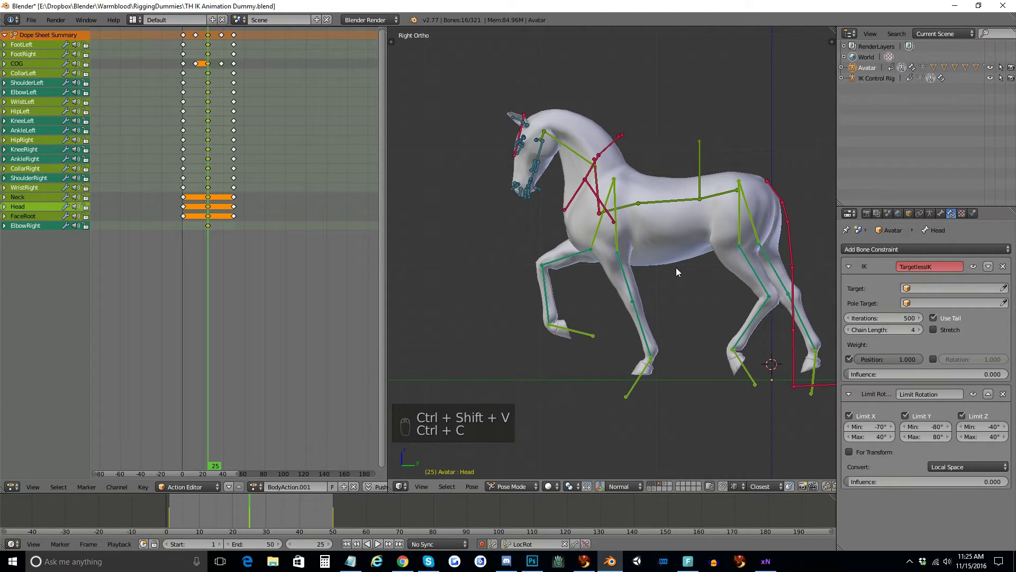
pyautogui.press('ctrl+shift+v')
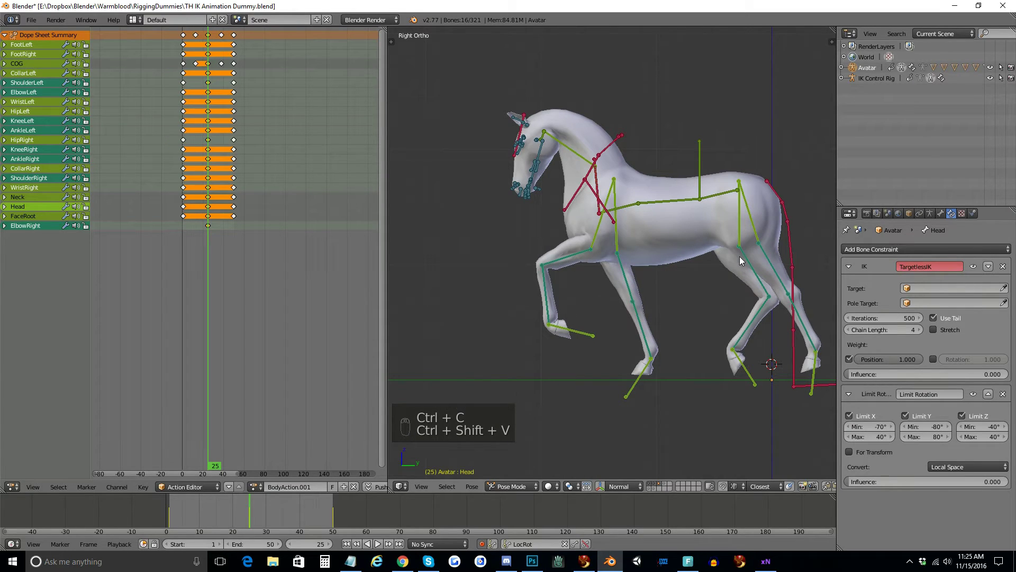
pyautogui.press('ctrl+c')
pyautogui.press('ctrl+shift+v')
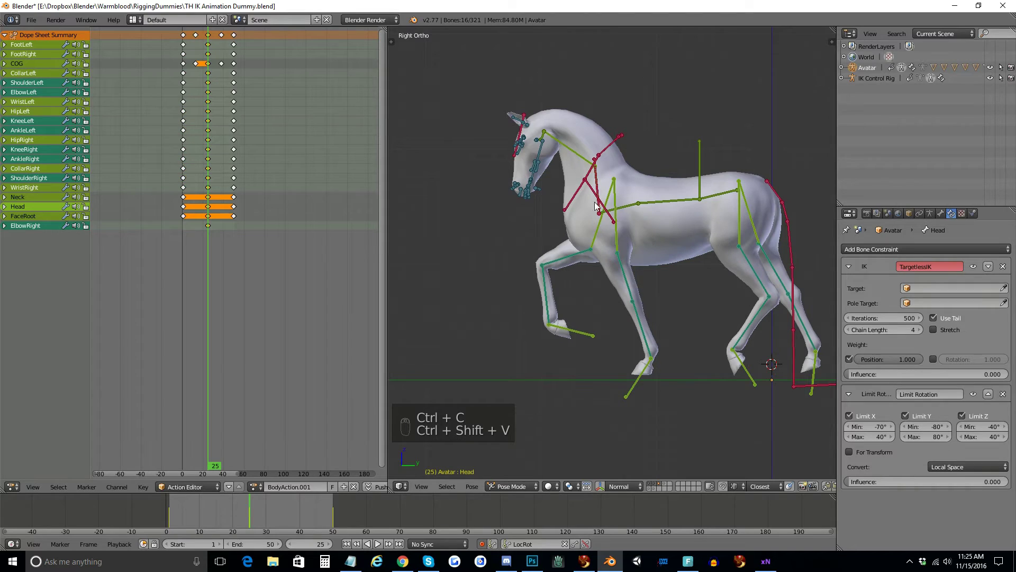
# Paste the mirrored leg pose at the end of the cycle and check the stride near frame 50
pyautogui.moveTo(734, 325); pyautogui.dragTo(213, 232)
pyautogui.click(212, 231)
pyautogui.moveTo(190, 217); pyautogui.dragTo(239, 226)
pyautogui.press('alt+r')
pyautogui.moveTo(238, 226); pyautogui.dragTo(236, 225)
# Step back through frames 15 and 8, rotate the right hind ankle and key it at frame 8
pyautogui.click(237, 224)
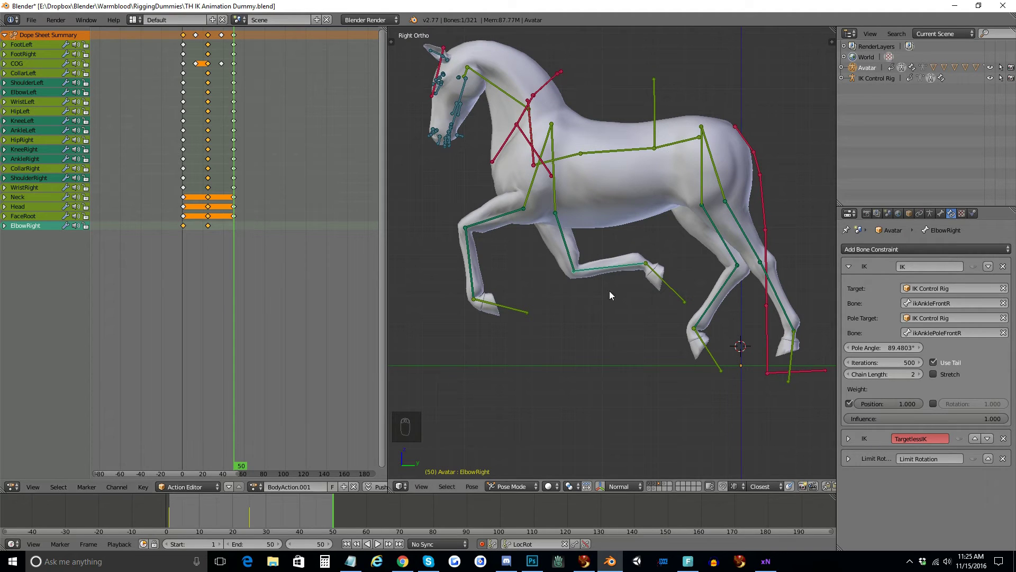
pyautogui.press('alt+r')
pyautogui.moveTo(187, 213); pyautogui.dragTo(183, 208)
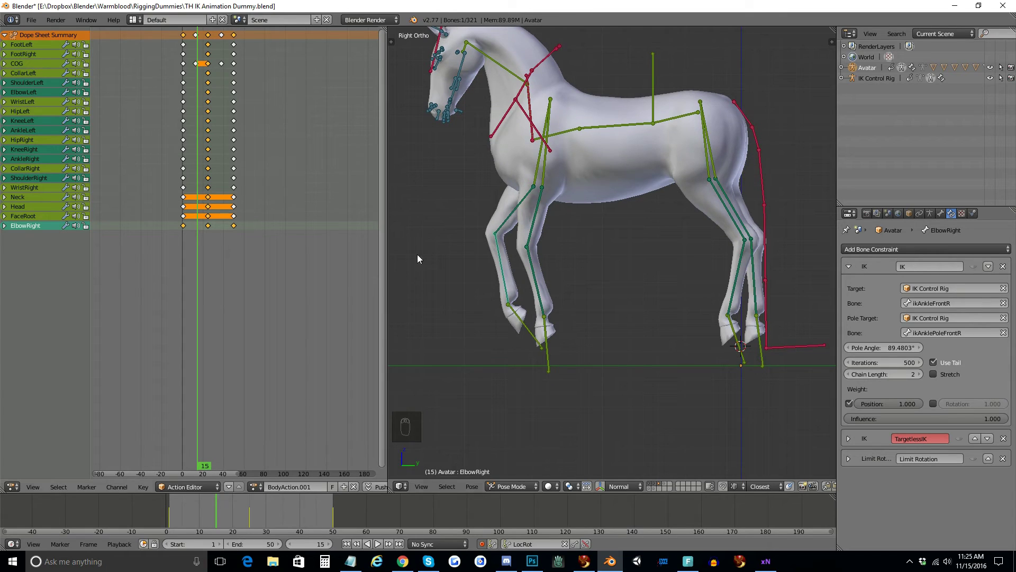
pyautogui.moveTo(187, 156); pyautogui.dragTo(192, 154)
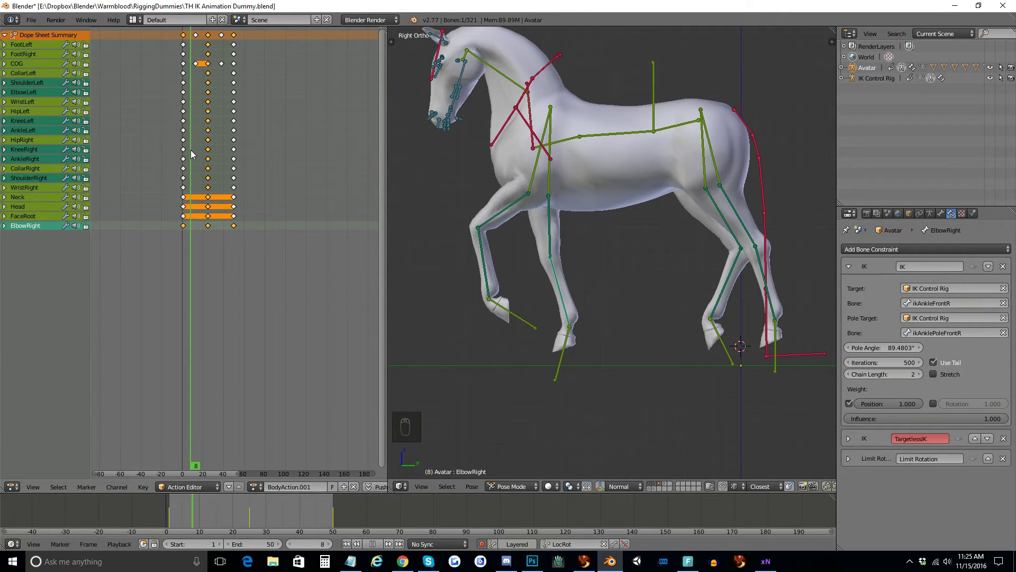
pyautogui.moveTo(512, 210); pyautogui.dragTo(523, 228)
pyautogui.press('r')
pyautogui.press('r')
pyautogui.press('r')
pyautogui.press('r')
pyautogui.press('r')
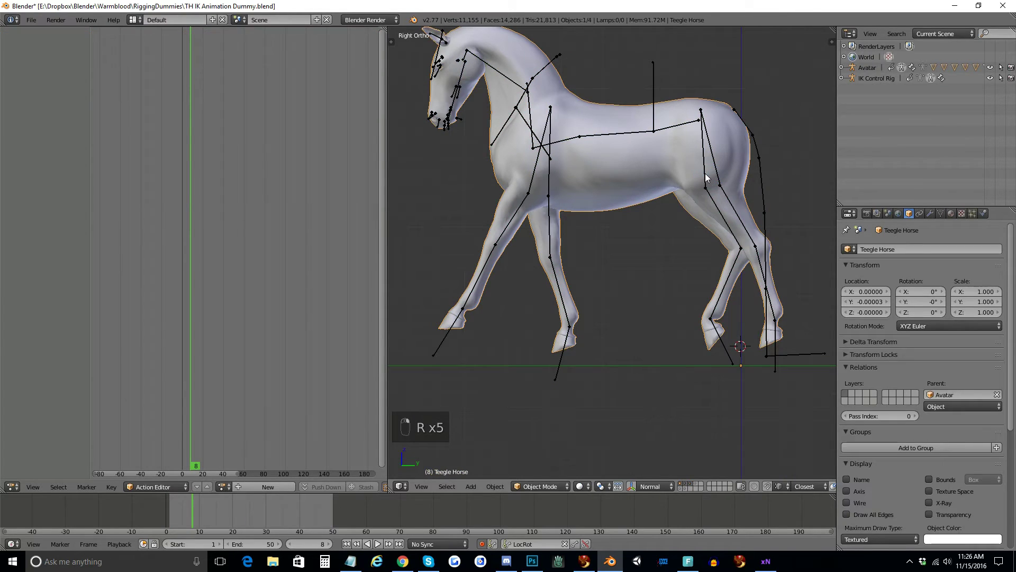
pyautogui.press('r')
pyautogui.press('r')
pyautogui.press('r')
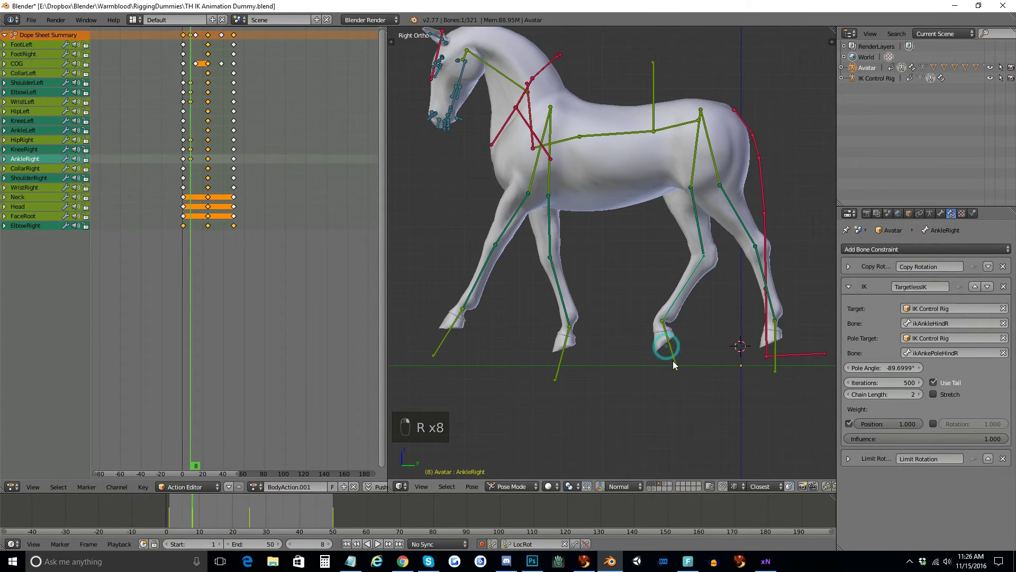
pyautogui.press('r')
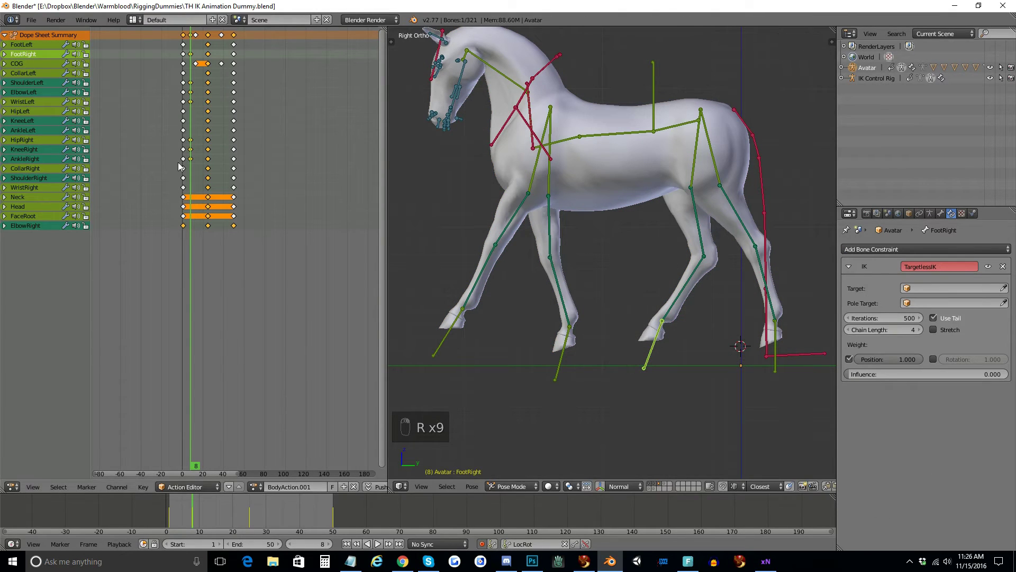
# Move to the next frame and rotate the leg bones further into the stride
pyautogui.moveTo(186, 153); pyautogui.dragTo(205, 154)
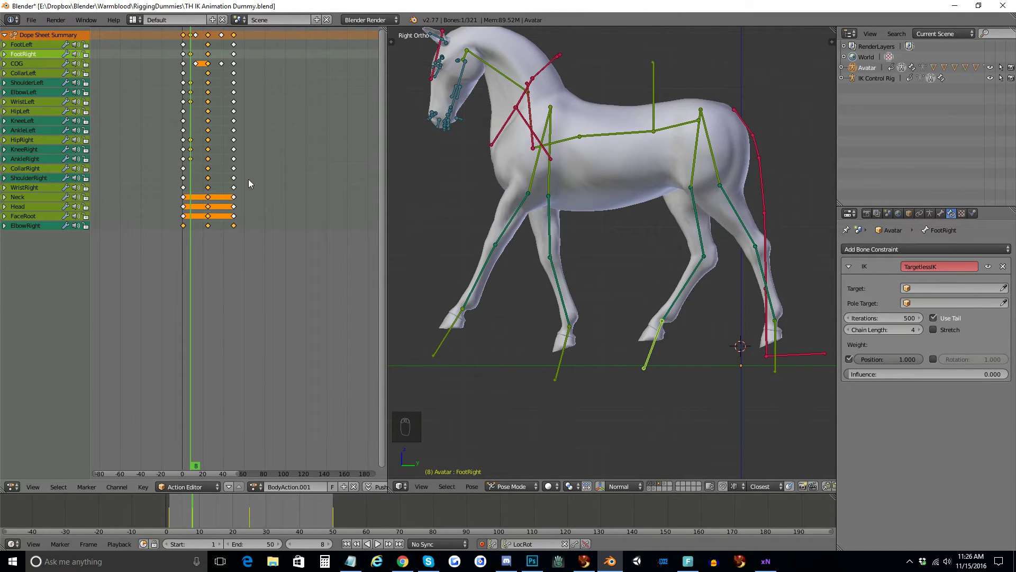
pyautogui.moveTo(561, 298); pyautogui.dragTo(211, 168)
pyautogui.press('r')
pyautogui.press('r')
pyautogui.press('r')
pyautogui.press('r')
pyautogui.press('r')
pyautogui.press('r')
pyautogui.press('r')
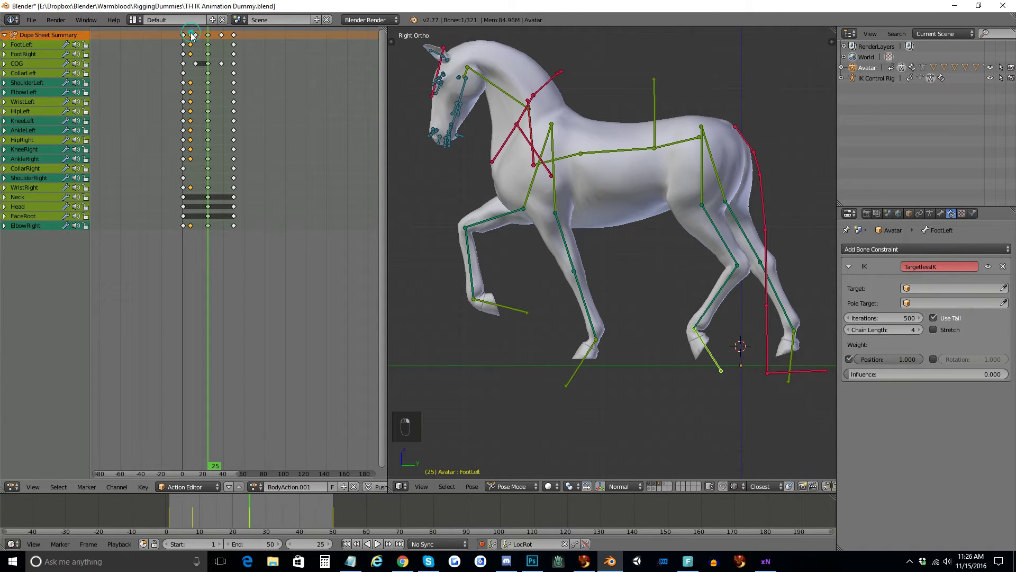
# Go to frame 32, pose the legs for the opposite stride and key the leg pose
pyautogui.press('a')
pyautogui.press('a')
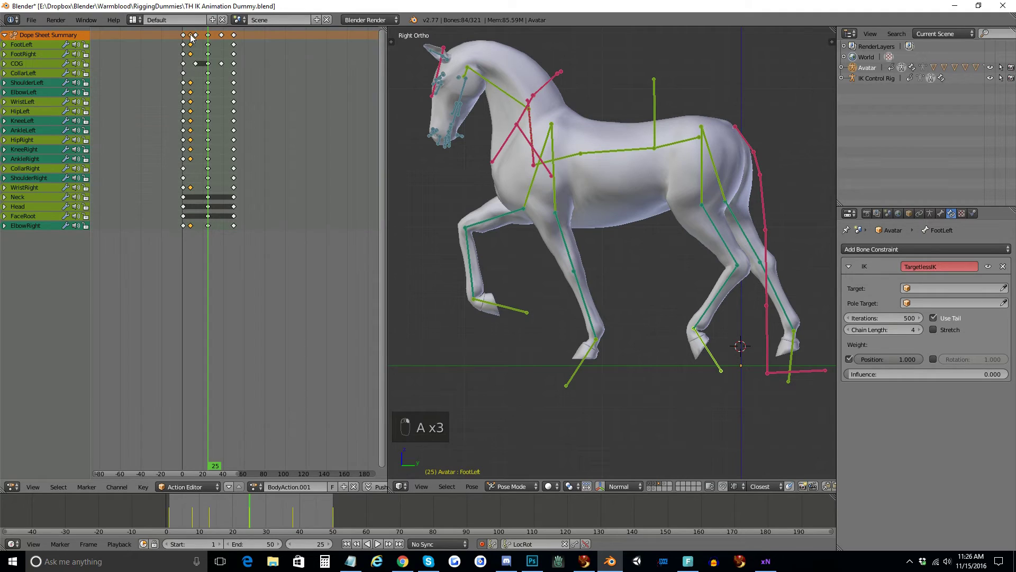
pyautogui.press('a')
pyautogui.press('a')
pyautogui.press('ctrl+c')
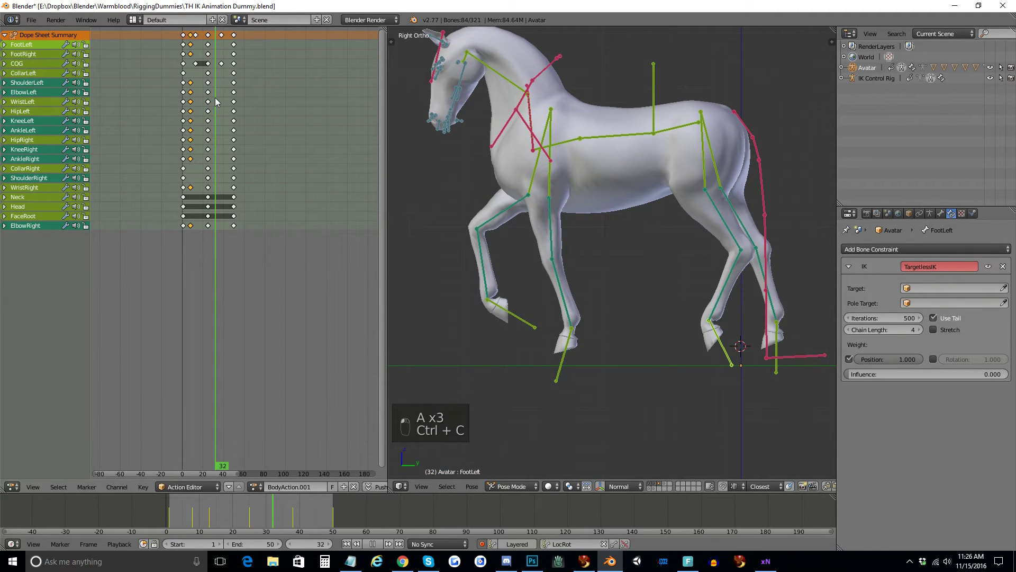
pyautogui.press('ctrl+v')
# Preview the action, stop, return to frame 32 and refine and re-key the leg pose
pyautogui.moveTo(381, 544); pyautogui.dragTo(389, 554)
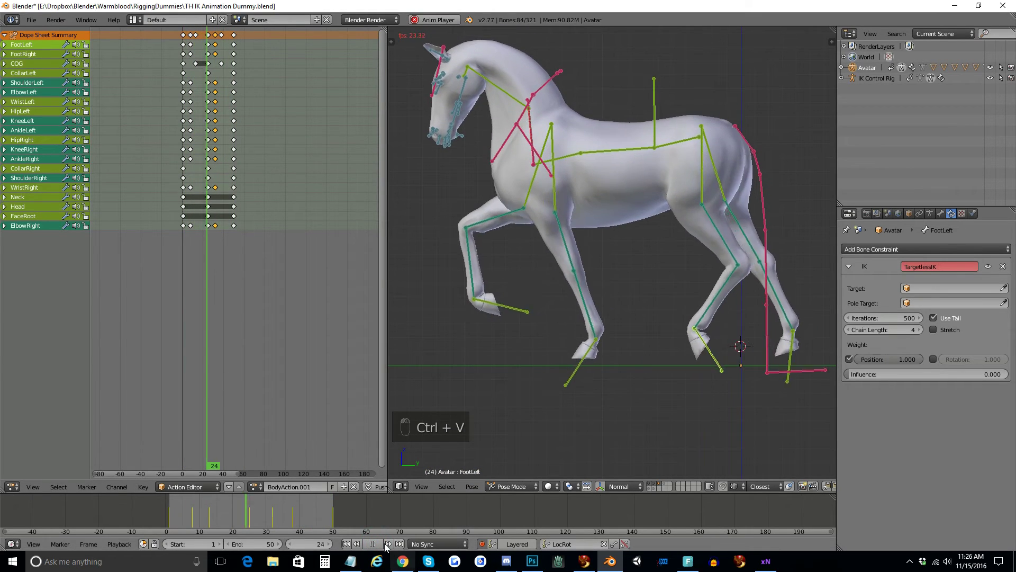
pyautogui.moveTo(377, 546); pyautogui.dragTo(573, 275)
pyautogui.press('a')
pyautogui.press('b')
pyautogui.press('b')
pyautogui.press('b')
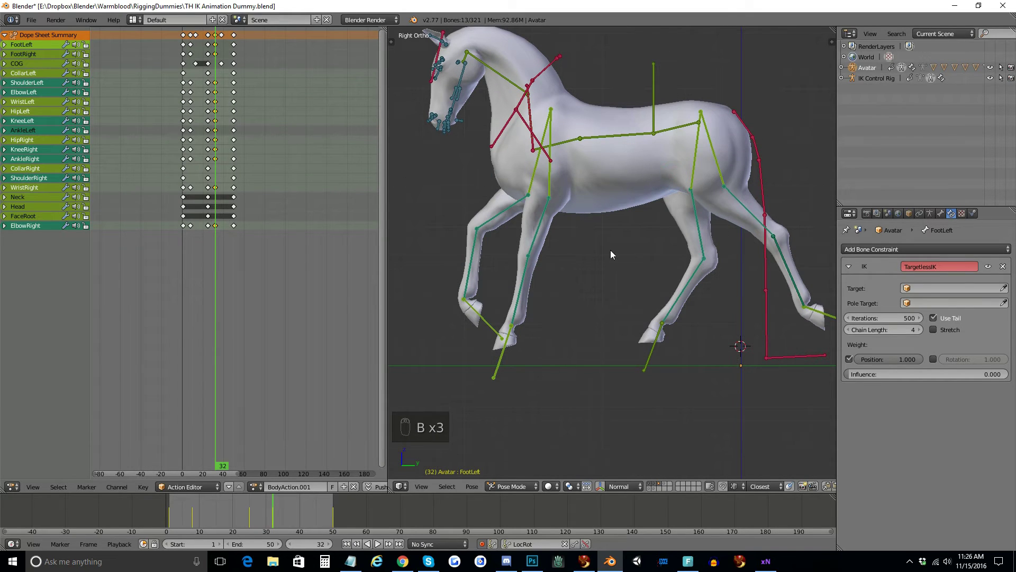
# Jump to frame 8, rotate the leg controls into the extended stride and insert LocRot keys
pyautogui.click(219, 39)
pyautogui.press('x')
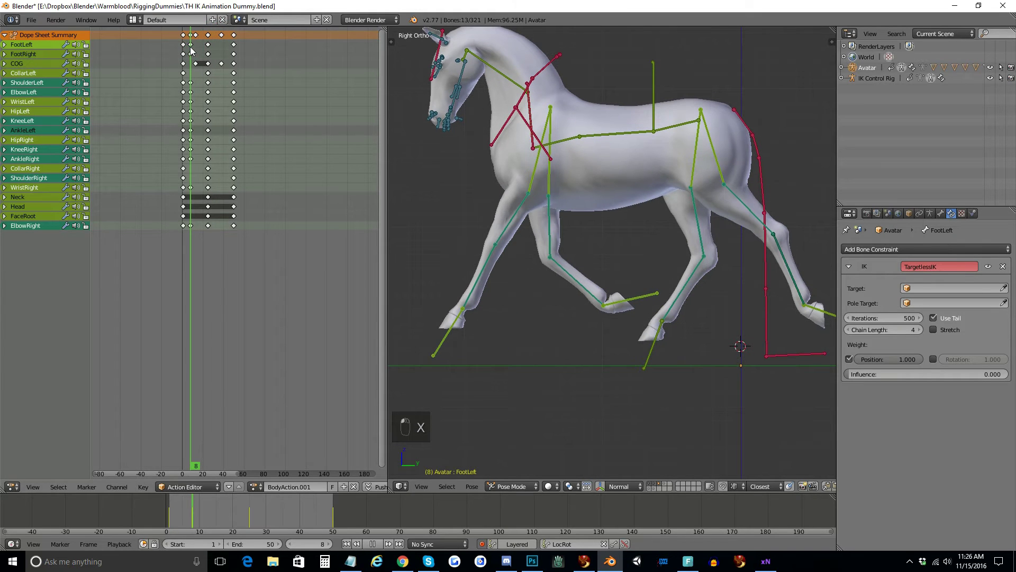
pyautogui.press('a')
pyautogui.press('b')
pyautogui.press('b')
pyautogui.press('b')
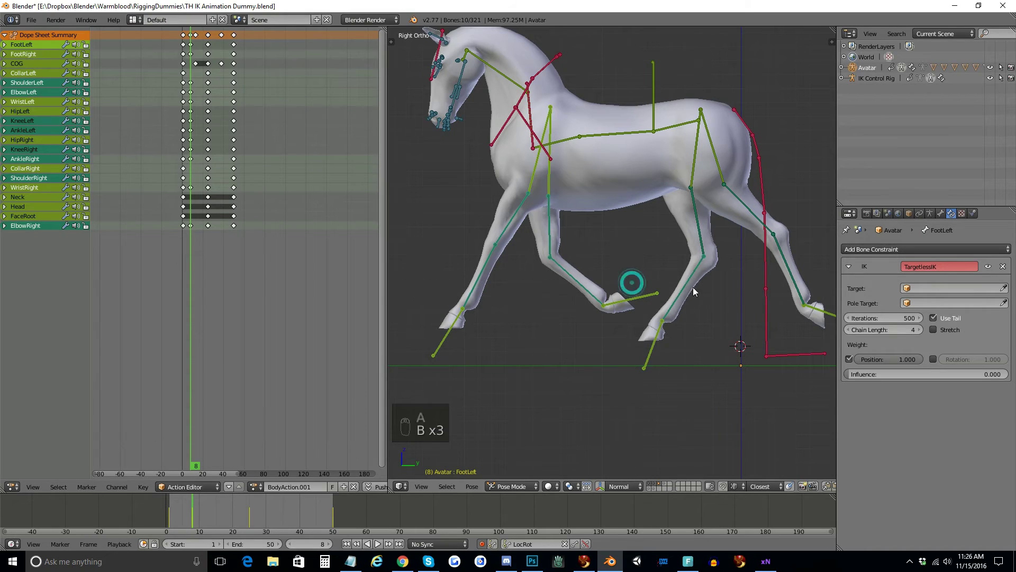
pyautogui.press('b')
pyautogui.press('b')
pyautogui.press('b')
pyautogui.press('i')
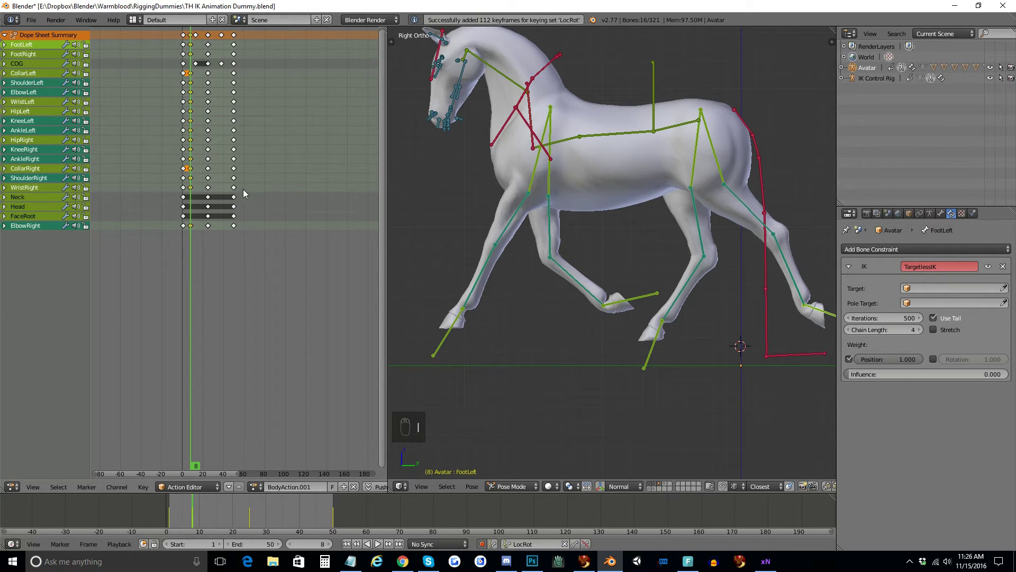
# Play the trot action to check the stride, stop and step to frame 31
pyautogui.press('ctrl+c')
pyautogui.moveTo(219, 47); pyautogui.dragTo(218, 46)
pyautogui.press('ctrl+v')
pyautogui.moveTo(383, 548); pyautogui.dragTo(577, 421)
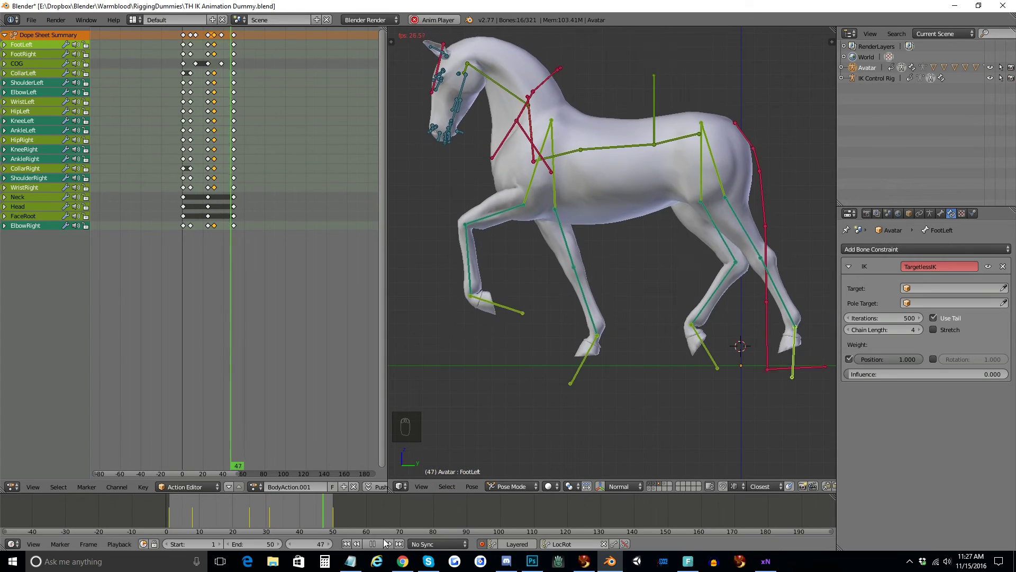
pyautogui.moveTo(377, 542); pyautogui.dragTo(673, 300)
pyautogui.press('ctrl+c')
pyautogui.press('ctrl+shift+v')
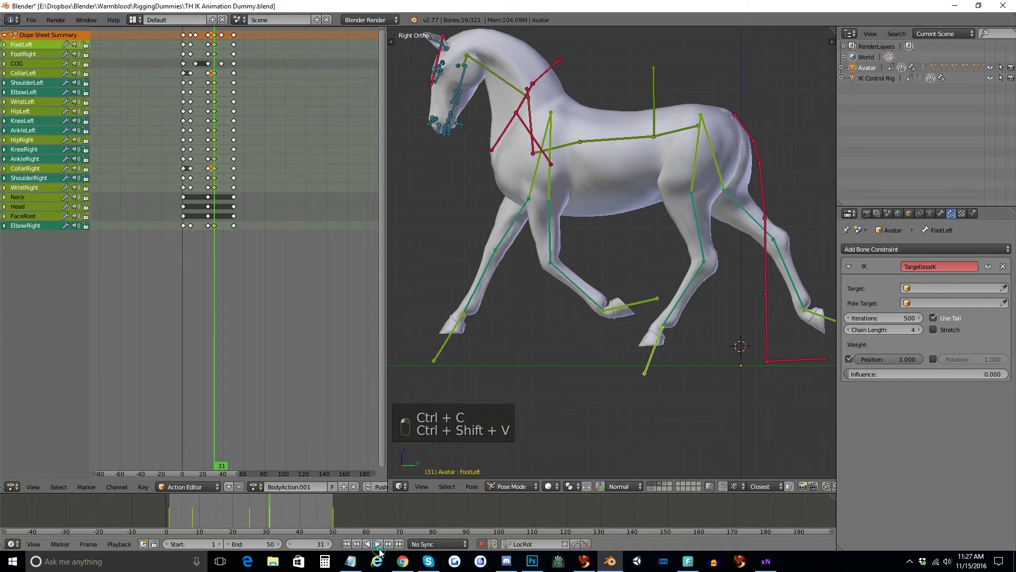
# Play the trot cycle through, shifting the mid-stride key columns, then stop near frame 7
pyautogui.moveTo(465, 494); pyautogui.dragTo(647, 347)
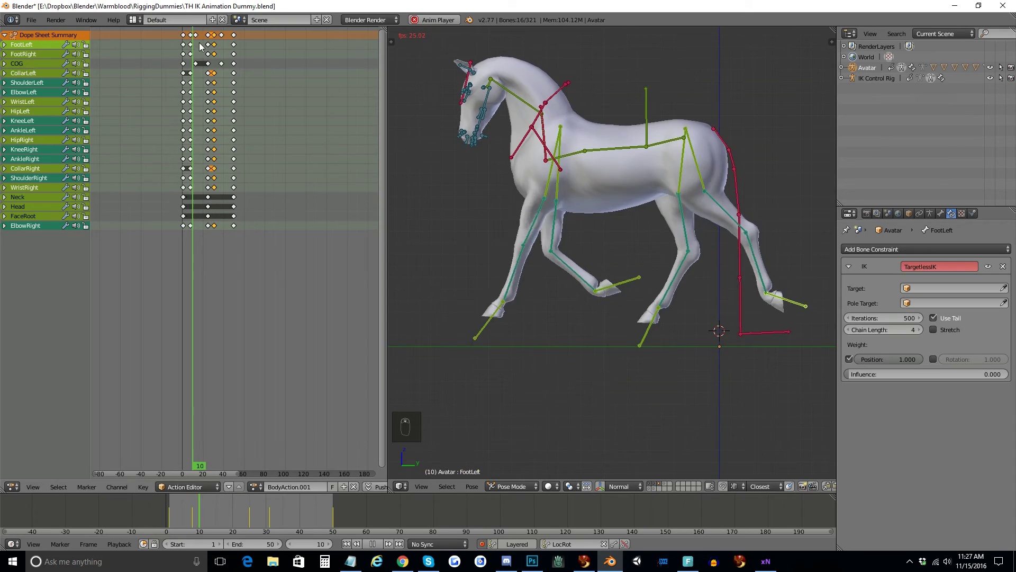
pyautogui.moveTo(194, 38); pyautogui.dragTo(219, 37)
pyautogui.press('g')
pyautogui.moveTo(219, 37); pyautogui.dragTo(225, 38)
pyautogui.press('g')
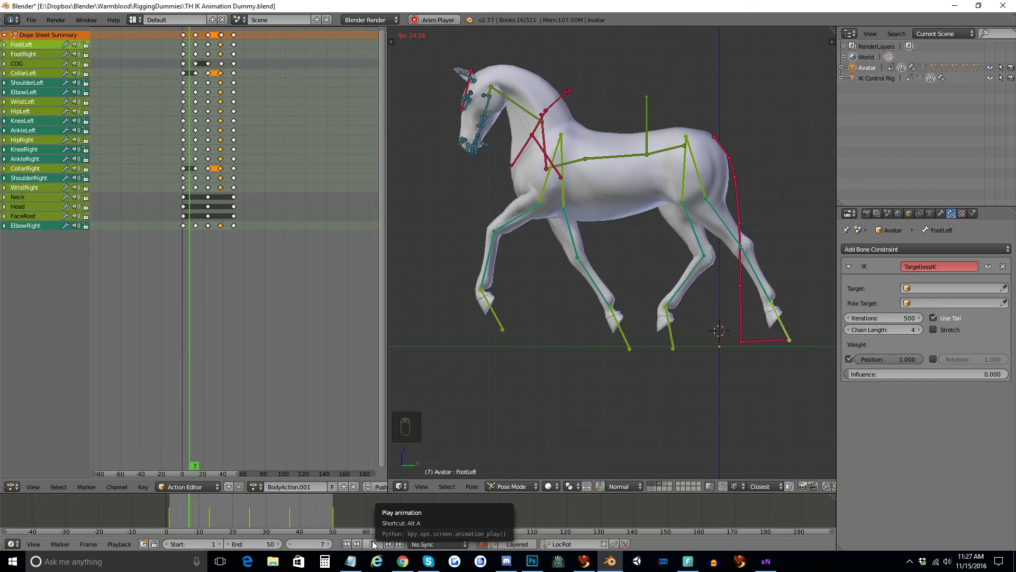
# Enable the mane bone layer and orbit to a head-on view of the horse's neck
pyautogui.moveTo(375, 545); pyautogui.dragTo(658, 493)
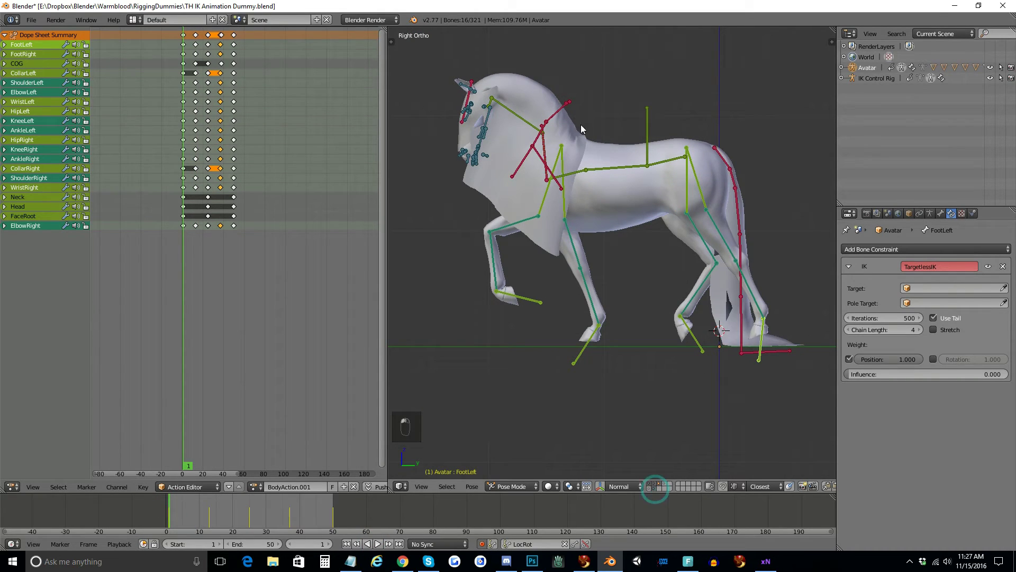
pyautogui.press('a')
pyautogui.moveTo(571, 116); pyautogui.dragTo(622, 201)
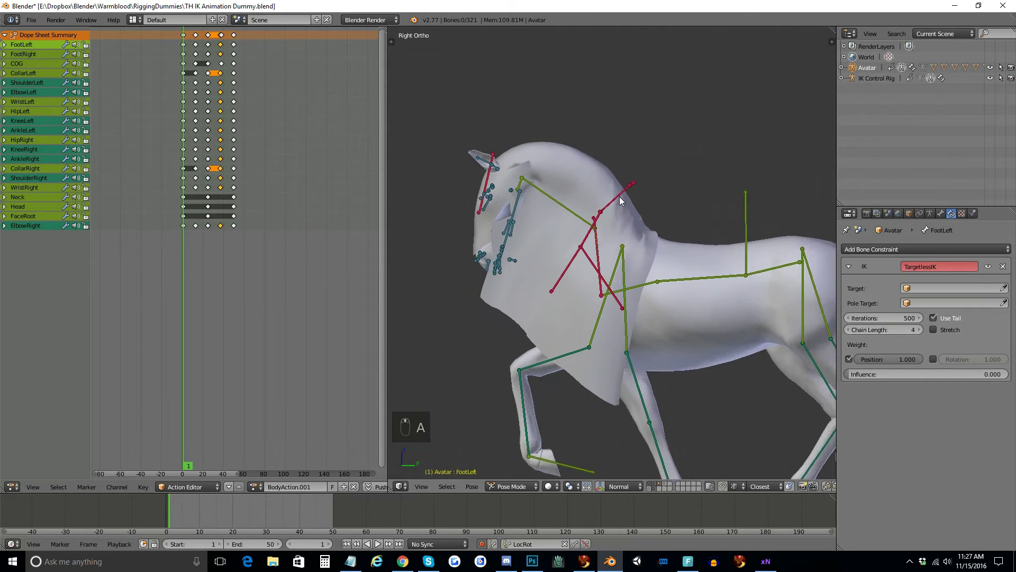
pyautogui.press('b')
pyautogui.press('b')
pyautogui.moveTo(464, 166); pyautogui.dragTo(678, 207)
pyautogui.press('b')
# Select all the mane Wing bones and insert LocRot keys for them
pyautogui.press('i')
pyautogui.click(238, 238)
pyautogui.press('i')
pyautogui.moveTo(213, 232); pyautogui.dragTo(212, 235)
pyautogui.press('i')
pyautogui.click(611, 261)
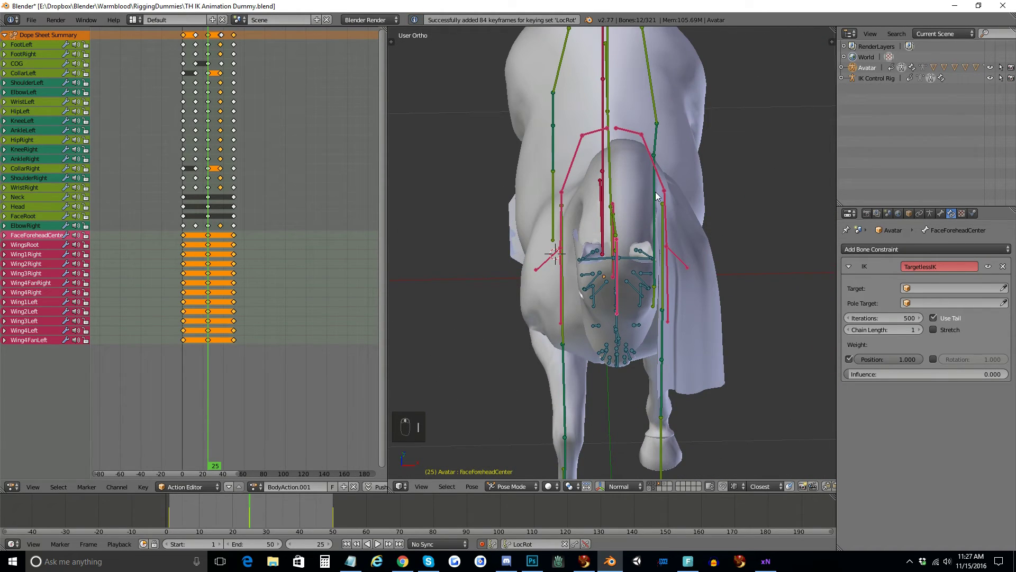
pyautogui.moveTo(639, 132); pyautogui.dragTo(272, 227)
pyautogui.moveTo(195, 229); pyautogui.dragTo(672, 135)
# Key the mane bones at further frames of the action and go to frame 13
pyautogui.press('r')
pyautogui.press('r')
pyautogui.press('r')
pyautogui.press('r')
pyautogui.press('r')
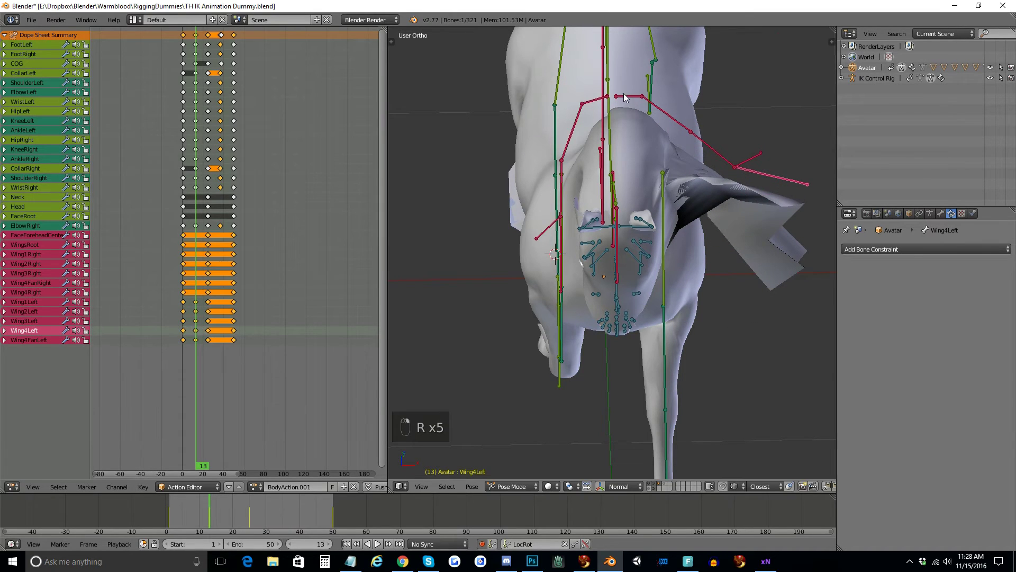
# Box-select the mane bones on each side, rotate them upward and key the raised mane at frame 13
pyautogui.press('a')
pyautogui.press('b')
pyautogui.press('b')
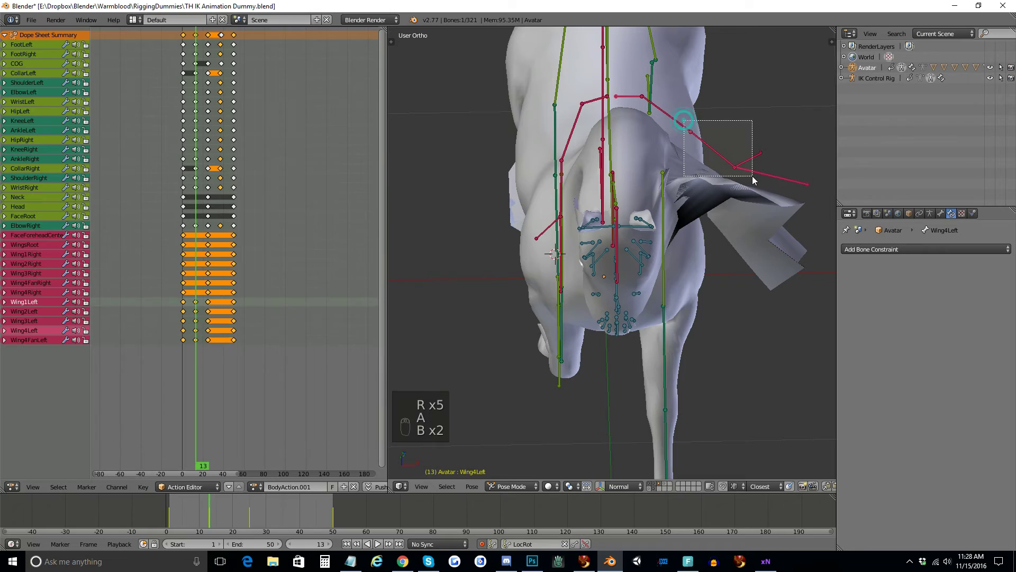
pyautogui.press('ctrl+c')
pyautogui.press('ctrl+shift+v')
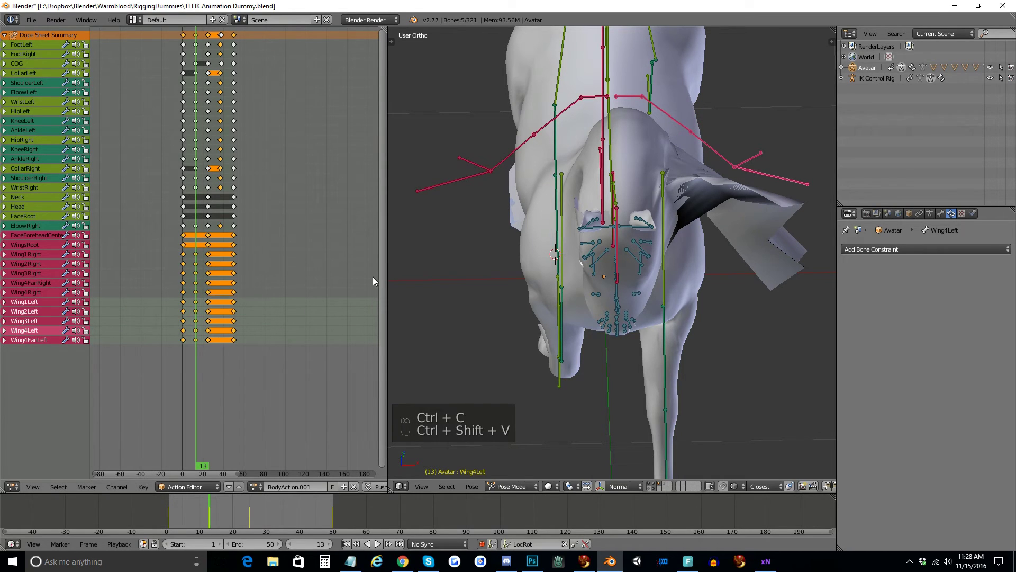
pyautogui.press('b')
pyautogui.press('b')
pyautogui.press('a')
pyautogui.press('b')
pyautogui.press('ctrl+c')
# Zoom out to the whole horse in side view (Numpad 3) and return to frame 1
pyautogui.click(218, 289)
pyautogui.press('ctrl+v')
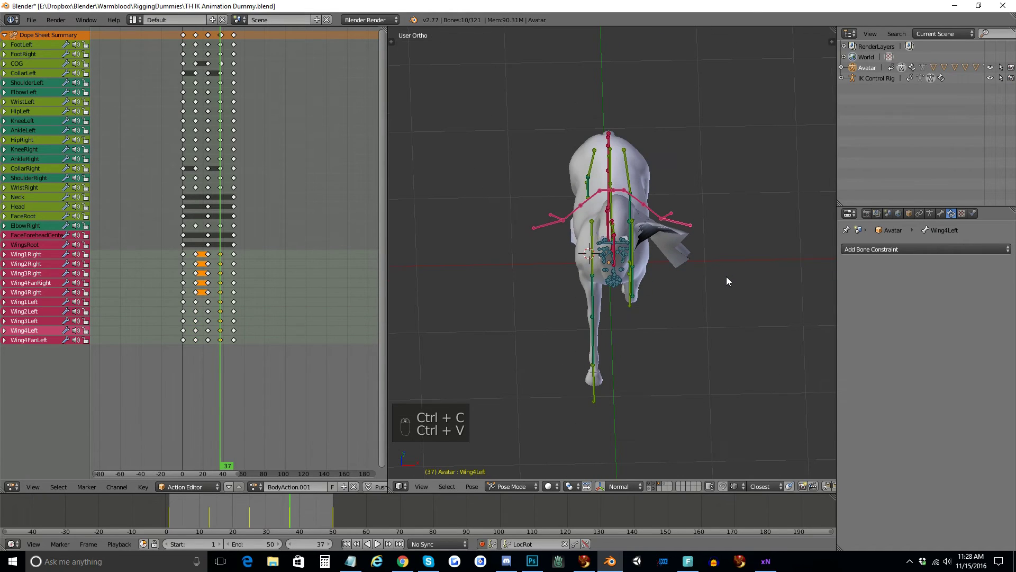
pyautogui.press('KP_3')
pyautogui.click(729, 281)
# Rotate Tail1 to Tail6 one by one into a raised arch at frame 1 with Auto Keying on
pyautogui.click(653, 244)
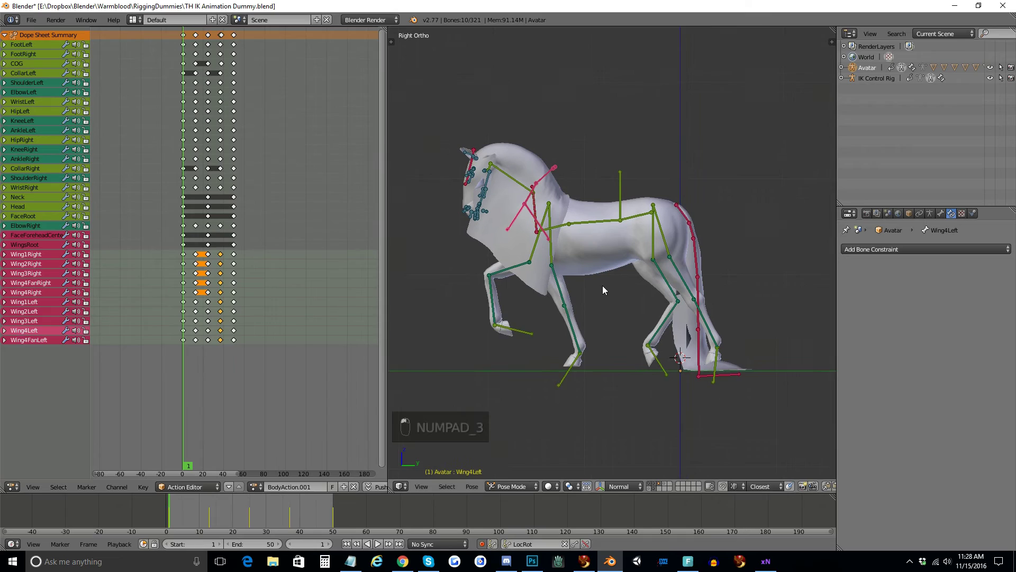
pyautogui.middleClick(666, 211)
pyautogui.press('r')
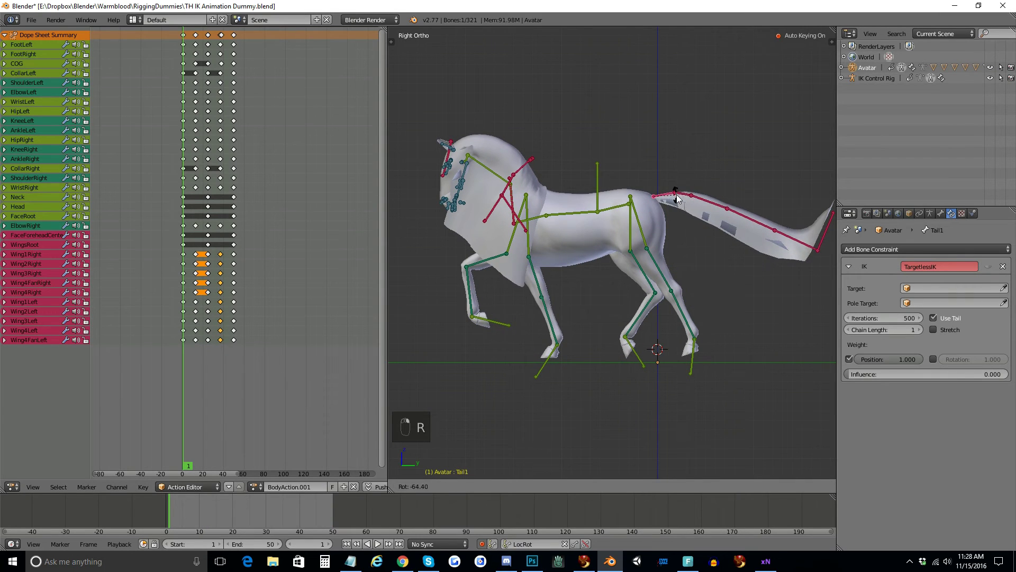
pyautogui.middleClick(692, 202)
pyautogui.press('r')
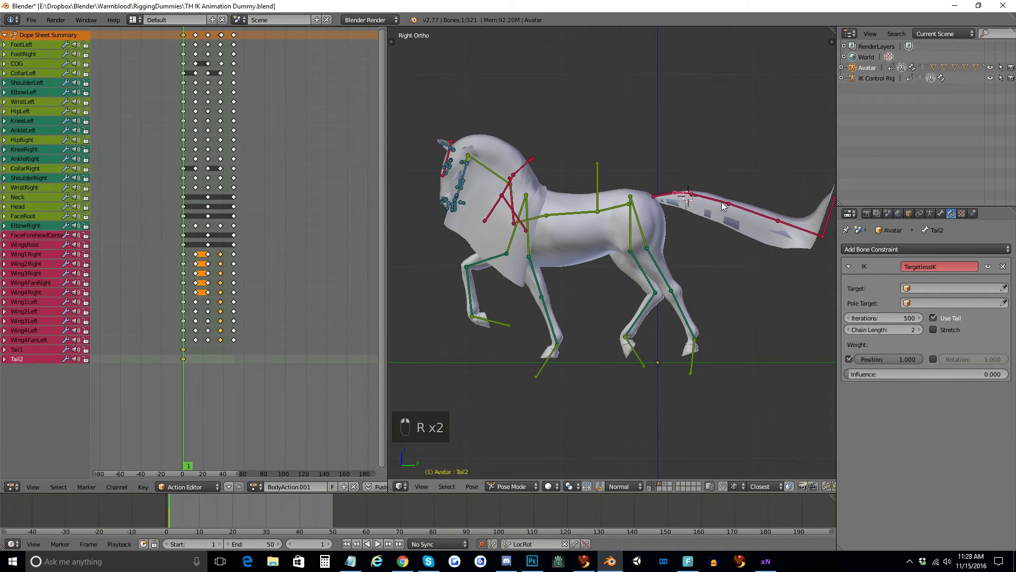
pyautogui.press('r')
pyautogui.press('r')
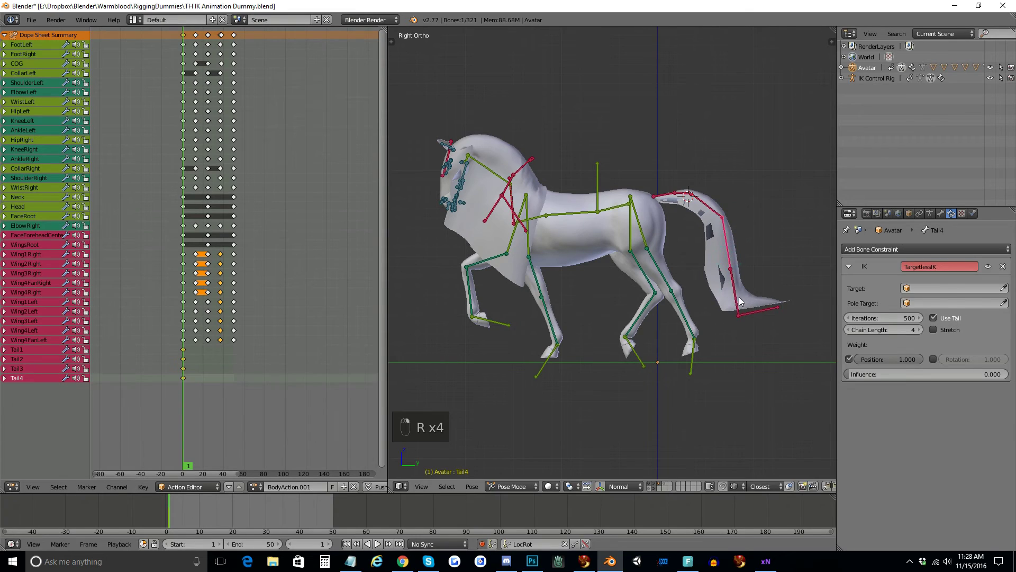
pyautogui.press('r')
pyautogui.press('r')
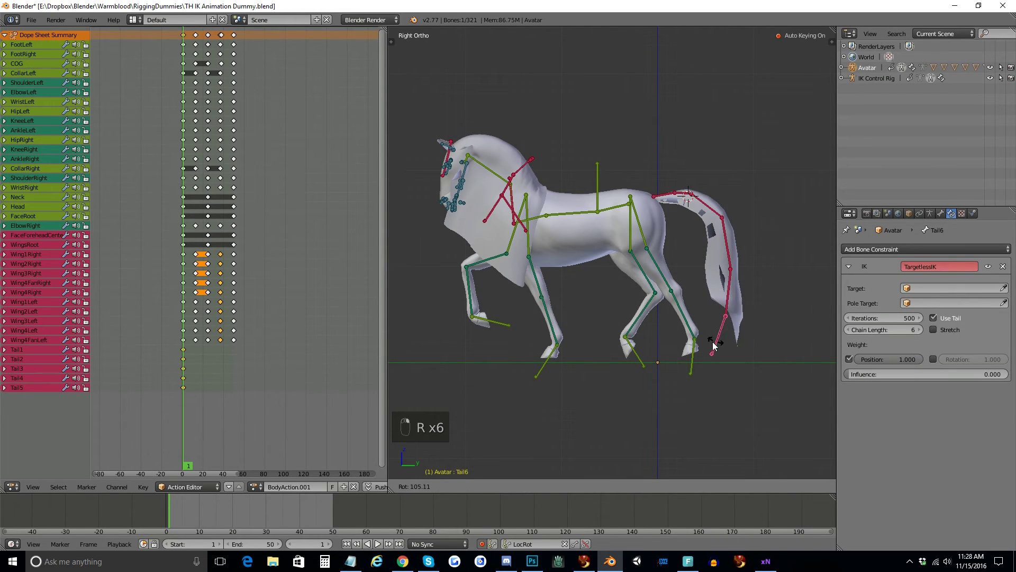
pyautogui.press('a')
pyautogui.press('b')
pyautogui.press('b')
pyautogui.press('b')
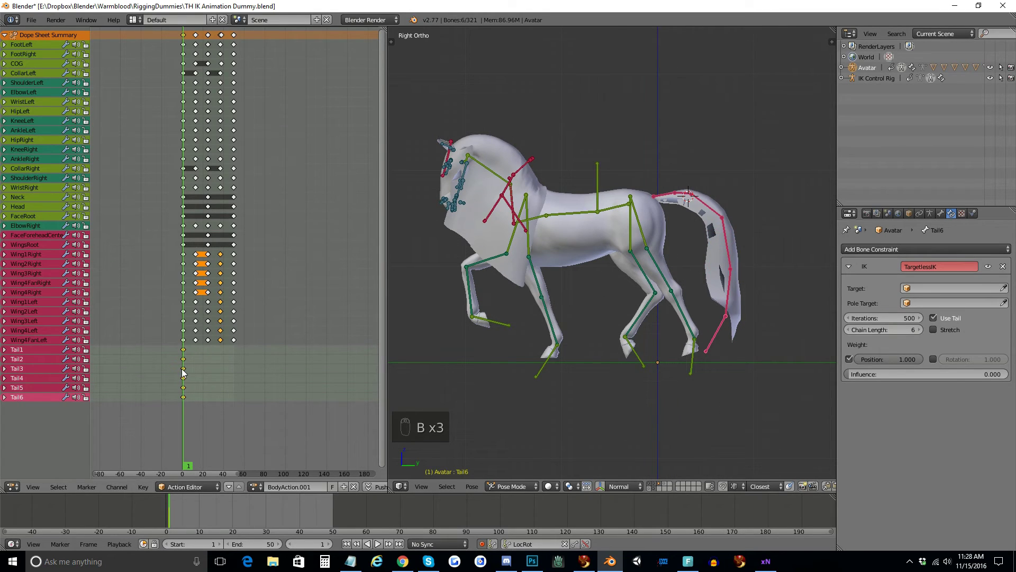
# Duplicate the tail keyframes to frame 50 in the Dope Sheet and play the action
pyautogui.press('ctrl+c')
pyautogui.moveTo(233, 366); pyautogui.dragTo(237, 364)
pyautogui.press('ctrl+v')
pyautogui.moveTo(381, 545); pyautogui.dragTo(478, 481)
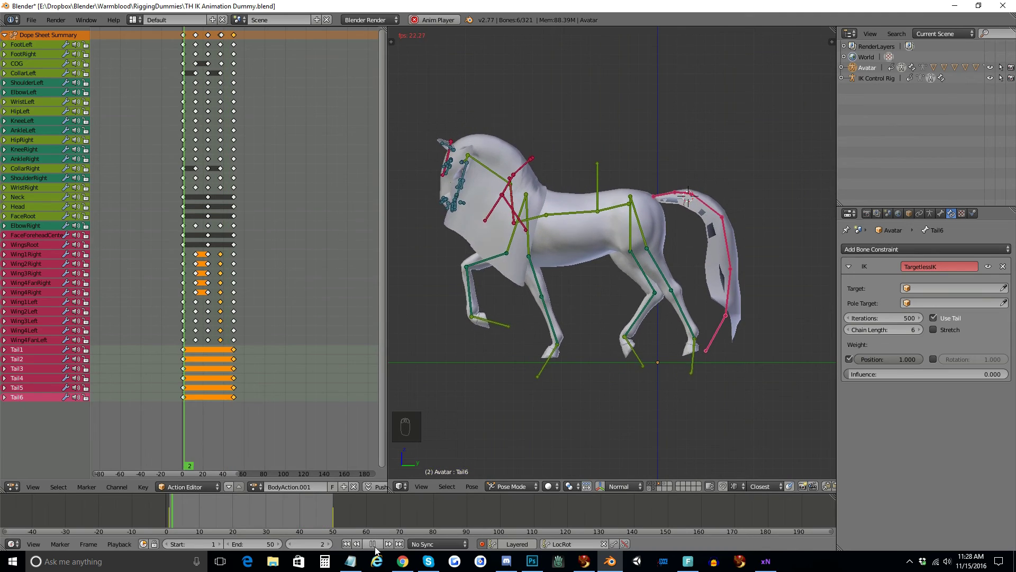
# Stop playback at frame 1 and scroll the Render properties to the Animation Export panel
pyautogui.moveTo(376, 549); pyautogui.dragTo(450, 138)
pyautogui.moveTo(451, 138); pyautogui.dragTo(648, 245)
pyautogui.press('x')
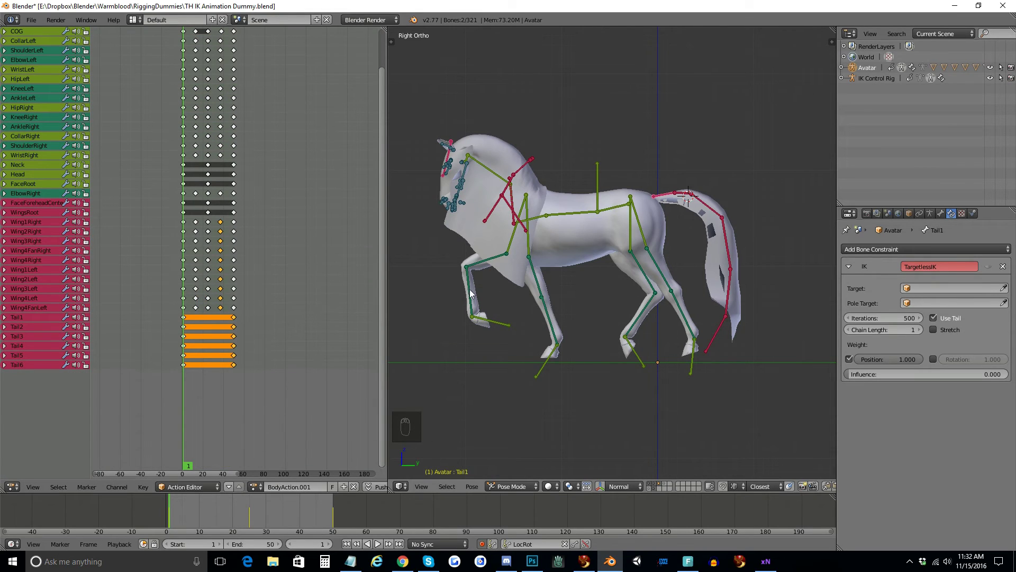
pyautogui.moveTo(173, 507); pyautogui.dragTo(174, 506)
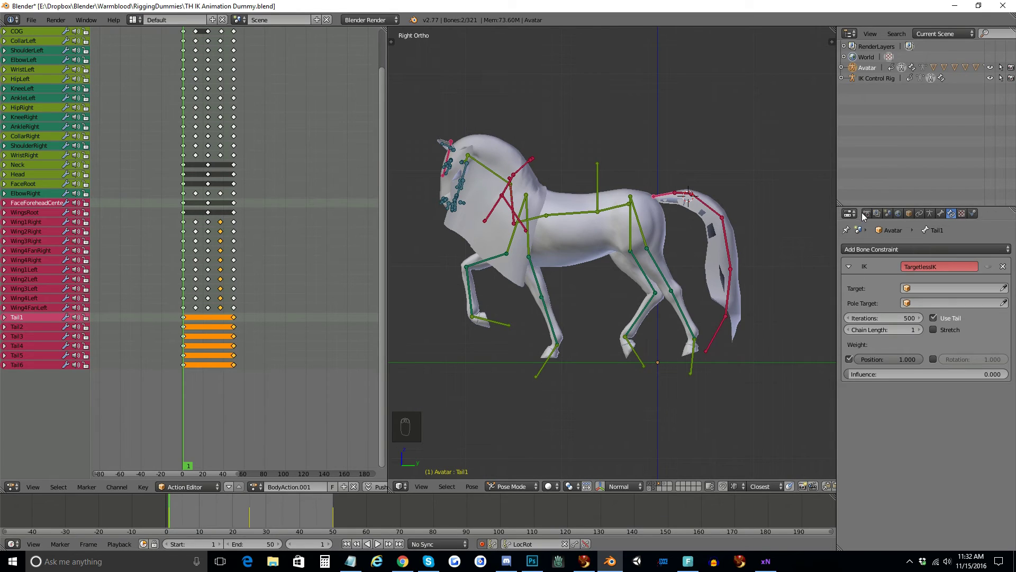